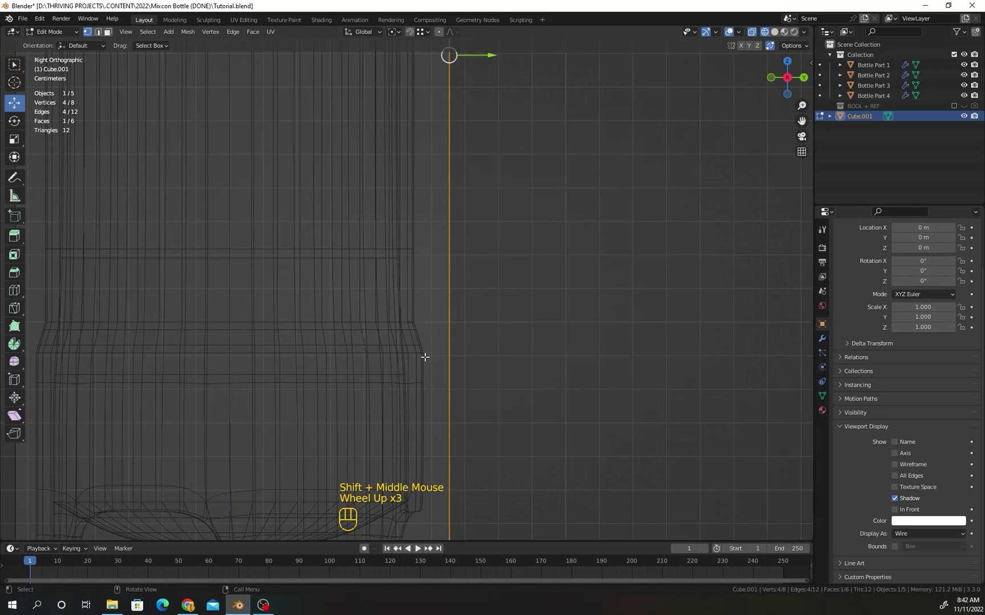
# Move the selected cube vertices along the Y axis to match the bottle's edge.
pyautogui.press('g')
pyautogui.press('y')
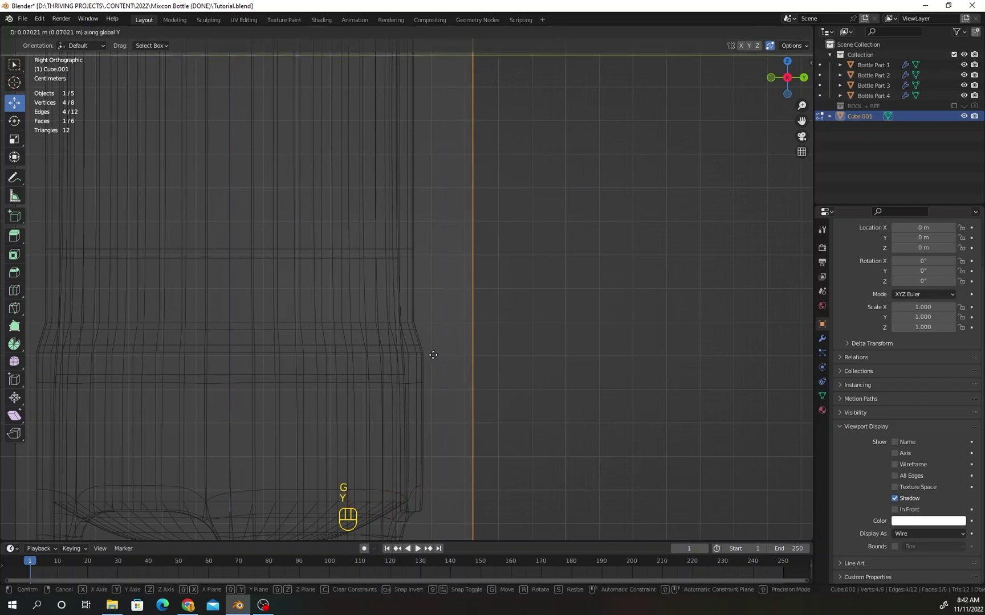
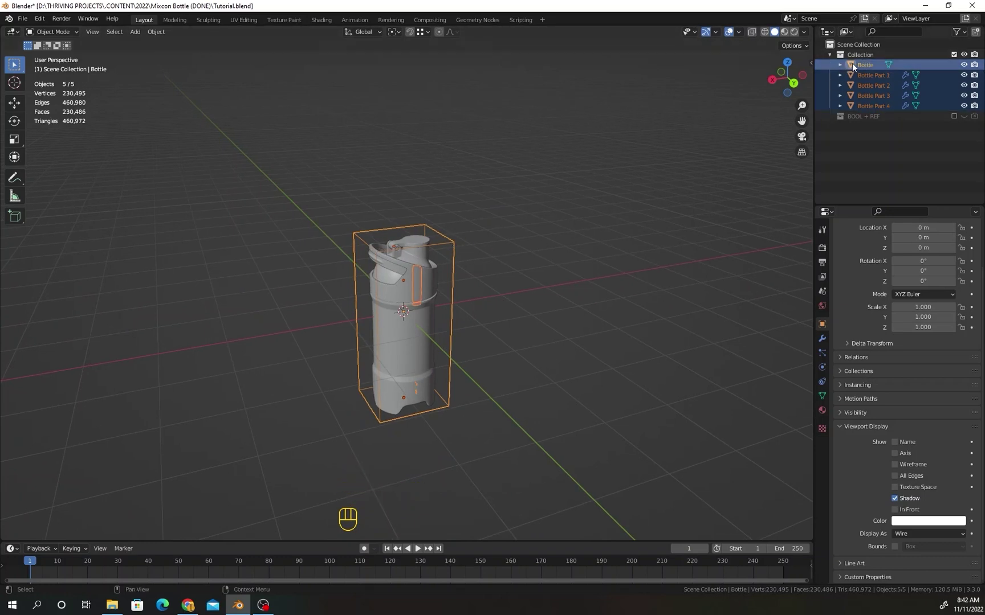
# Parent Bottle Part 1–4 to the Bottle object with Ctrl+P.
pyautogui.click(861, 67)
pyautogui.click(868, 69)
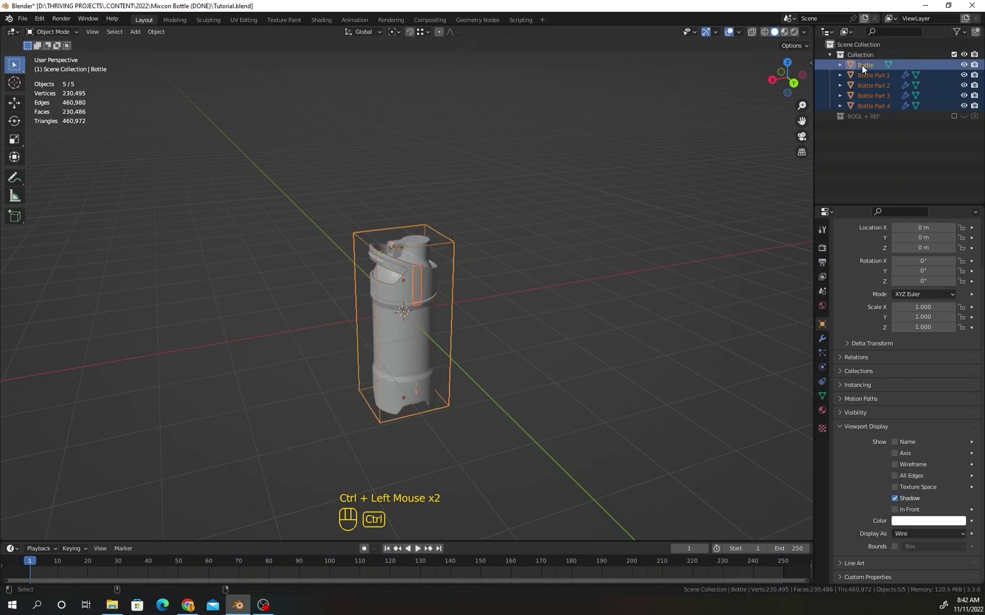
pyautogui.press('ctrl+p')
pyautogui.rightClick(419, 319)
pyautogui.click(419, 320)
# Orbit to a back view of the bottle and expand Bottle in the Outliner to show its child parts.
pyautogui.moveTo(412, 293); pyautogui.dragTo(413, 303)
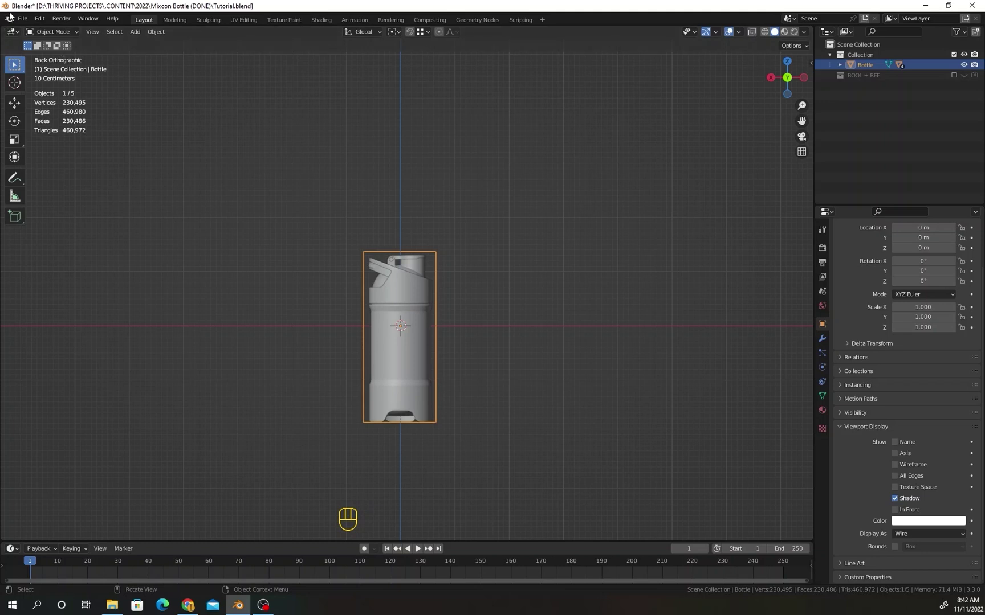
pyautogui.moveTo(22, 20); pyautogui.dragTo(520, 215)
pyautogui.middleClick(397, 324)
pyautogui.scroll(-3)
pyautogui.middleClick(401, 285)
pyautogui.moveTo(842, 65); pyautogui.dragTo(887, 86)
pyautogui.click(891, 118)
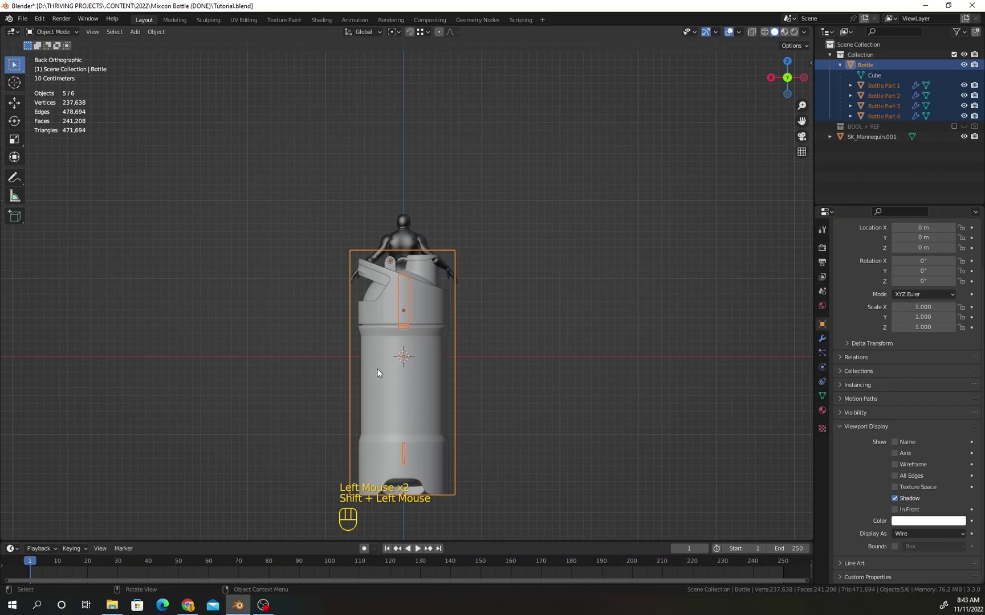
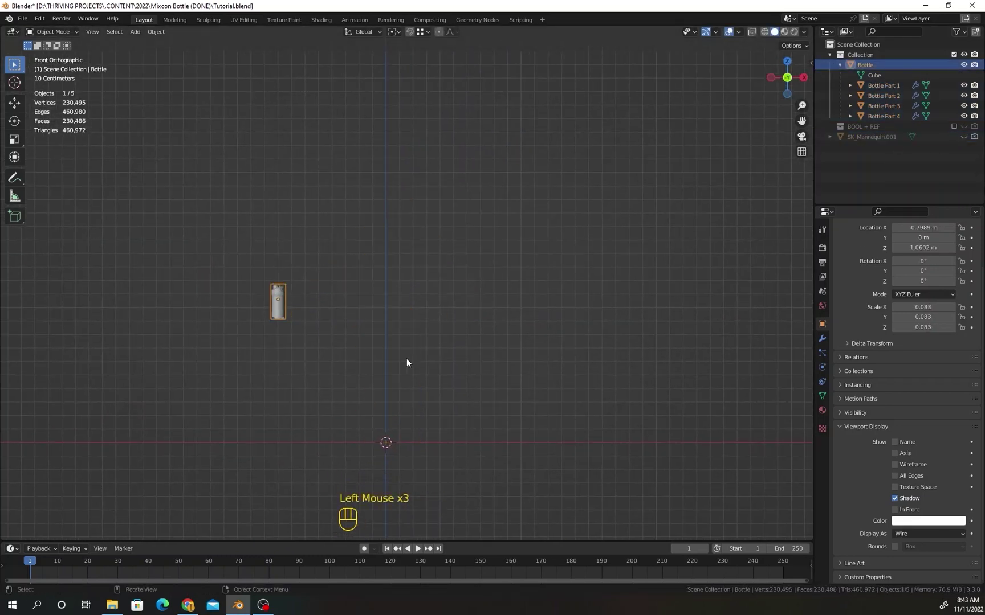
# Clear the bottle's location with Alt+G so it returns to the world origin.
pyautogui.press('alt+g')
pyautogui.middleClick(417, 307)
pyautogui.scroll(3)
pyautogui.middleClick(455, 357)
pyautogui.scroll(-3)
pyautogui.scroll(3)
pyautogui.middleClick(452, 349)
pyautogui.middleClick(478, 343)
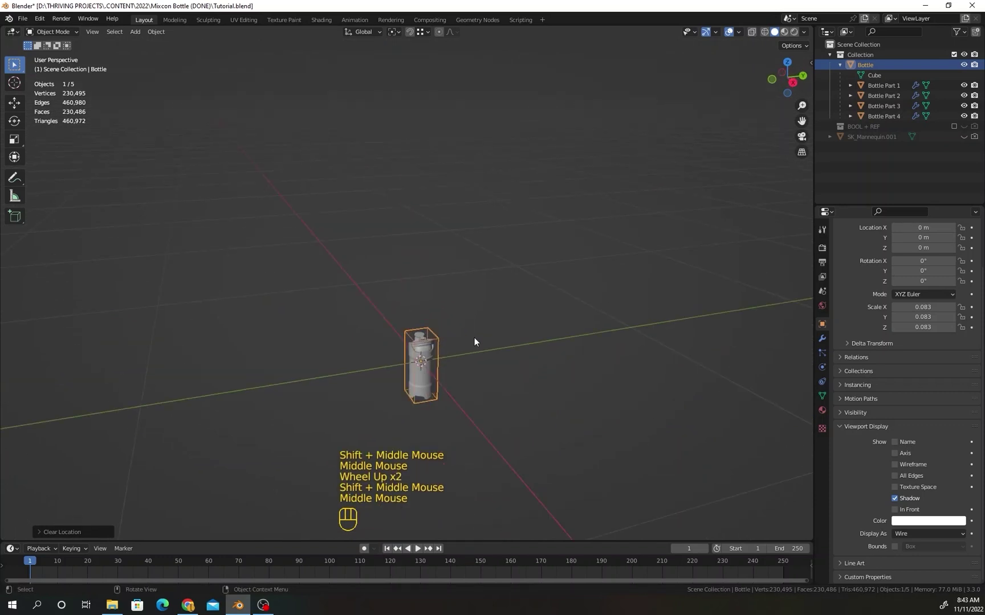
# Rotate by 90° (R, Z, X, 90) and add a Plane to the scene as the ground.
pyautogui.press('r')
pyautogui.press('z')
pyautogui.press('x')
pyautogui.press('KP_9')
pyautogui.press('KP_0')
pyautogui.press('KP_Enter')
pyautogui.click(412, 263)
# Apply a 180 transform about Z (R, Z, 180) so the ground plane reads as a large surface.
pyautogui.scroll(3)
pyautogui.middleClick(418, 280)
pyautogui.press('r')
pyautogui.press('z')
pyautogui.press('KP_1')
pyautogui.press('KP_8')
pyautogui.press('KP_0')
pyautogui.middleClick(421, 337)
pyautogui.scroll(-3)
pyautogui.click(427, 336)
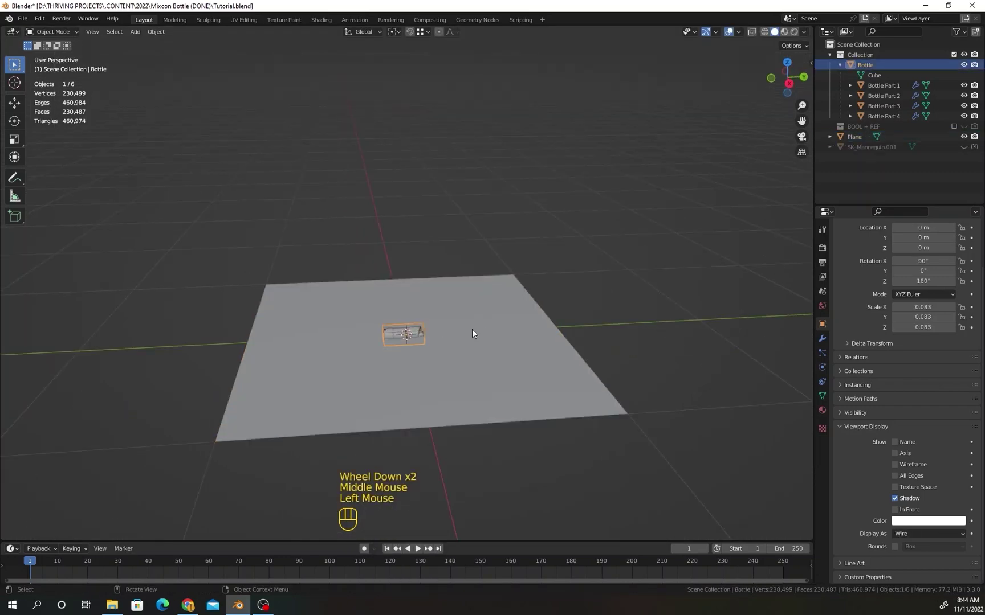
# Raise the bottle along Z so it lies on top of the ground plane.
pyautogui.click(797, 87)
pyautogui.scroll(3)
pyautogui.scroll(3)
pyautogui.moveTo(485, 211); pyautogui.dragTo(479, 234)
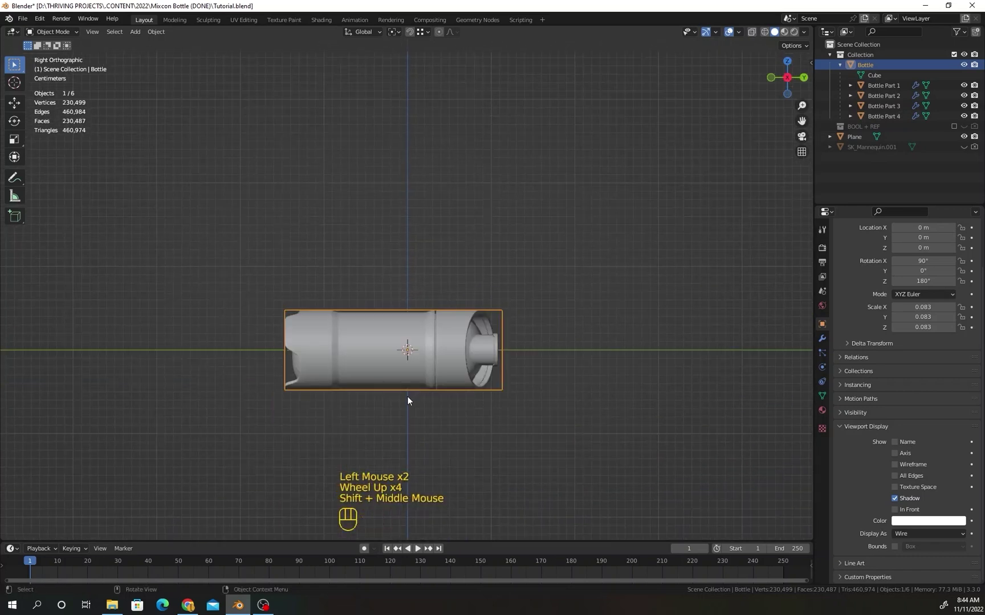
pyautogui.press('g')
pyautogui.press('z')
pyautogui.click(447, 343)
pyautogui.scroll(-3)
pyautogui.moveTo(463, 367); pyautogui.dragTo(500, 299)
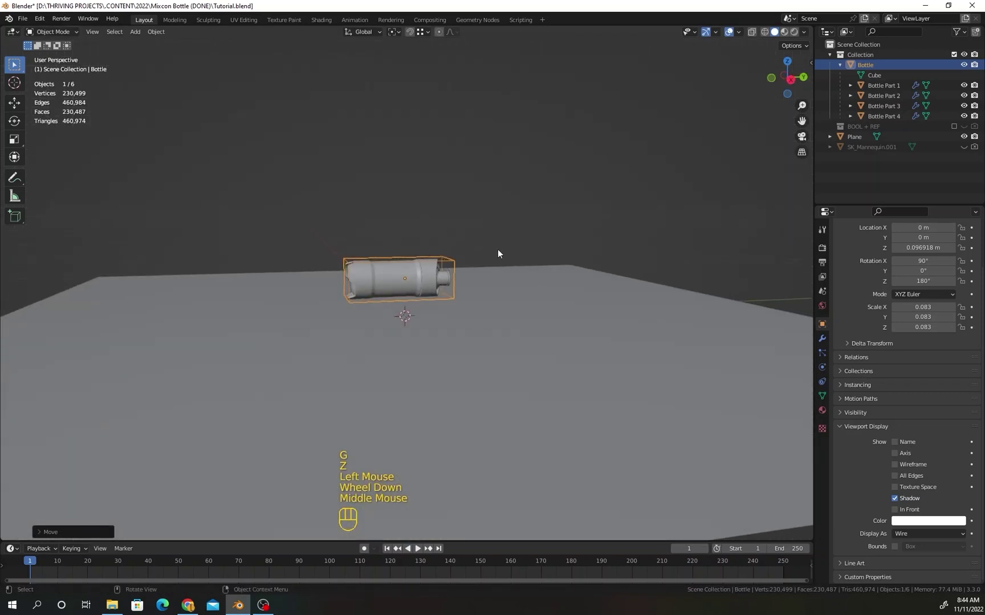
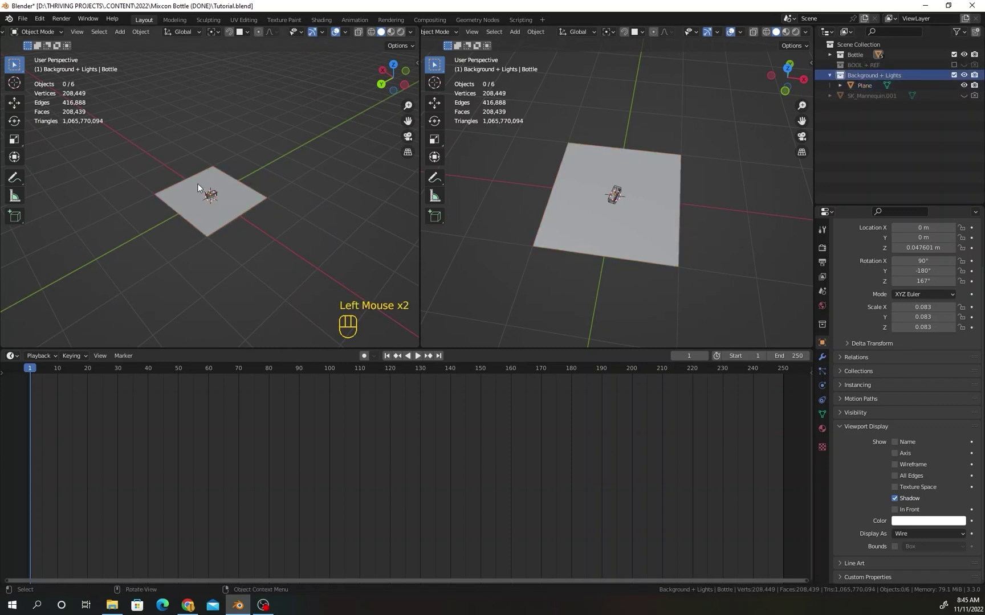
# Add a Camera, clear its location and rotation, and select the ground plane.
pyautogui.press('shift+a')
pyautogui.middleClick(233, 205)
pyautogui.scroll(3)
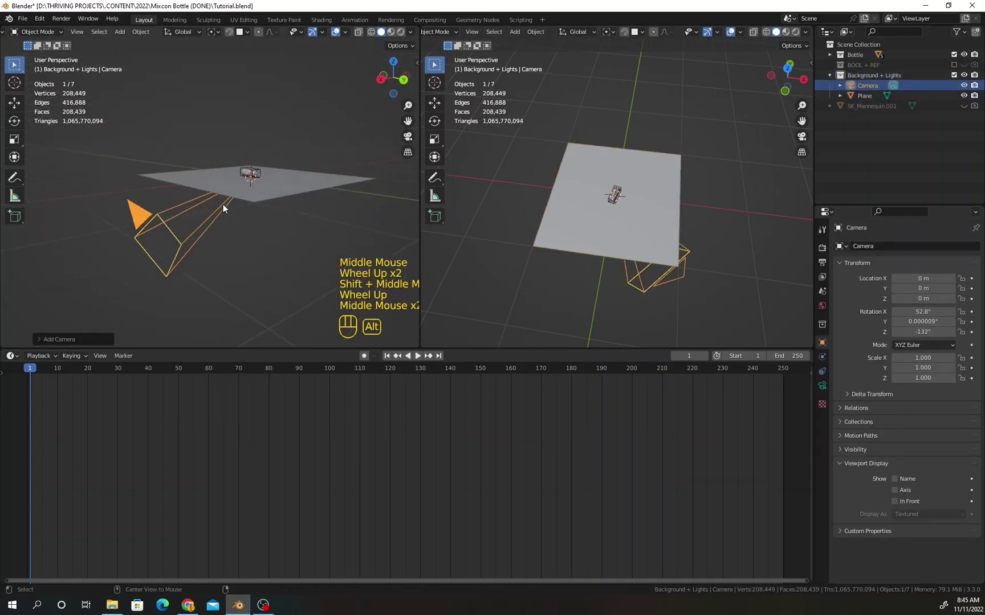
pyautogui.press('alt+g')
pyautogui.press('alt+r')
pyautogui.scroll(-3)
pyautogui.moveTo(276, 192); pyautogui.dragTo(168, 194)
pyautogui.click(606, 243)
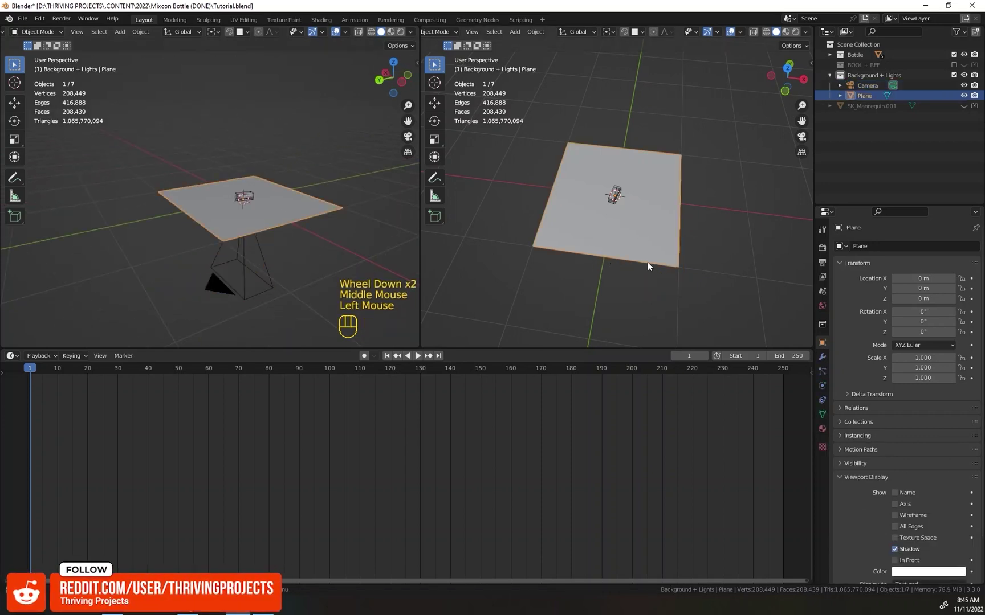
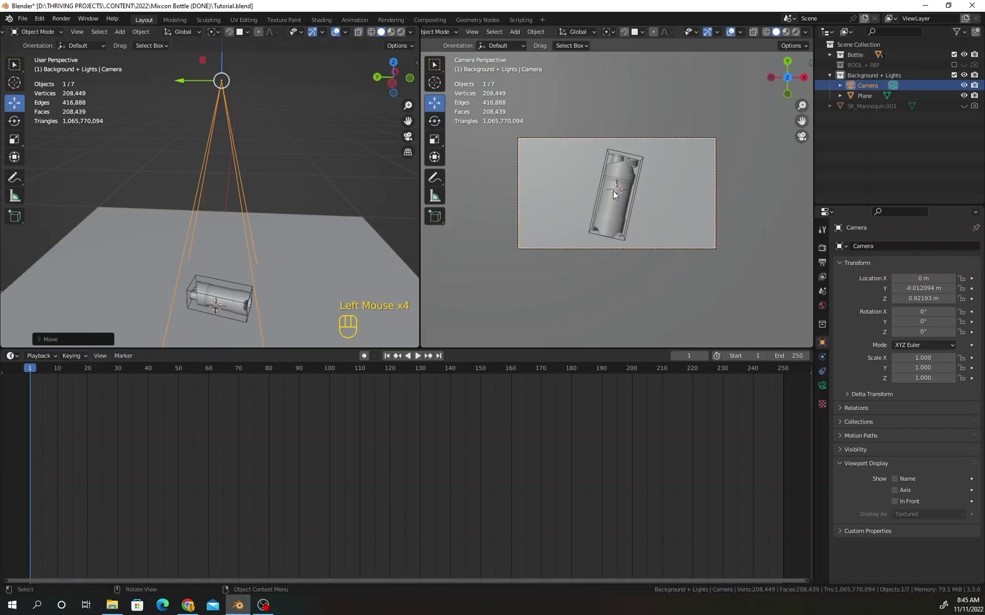
# Move the camera to frame the bottle from above and switch the lower area to the Shader Editor on Bottle Part 3.
pyautogui.scroll(3)
pyautogui.scroll(3)
pyautogui.moveTo(14, 362); pyautogui.dragTo(59, 459)
pyautogui.scroll(-3)
pyautogui.scroll(-3)
pyautogui.click(234, 299)
pyautogui.click(403, 359)
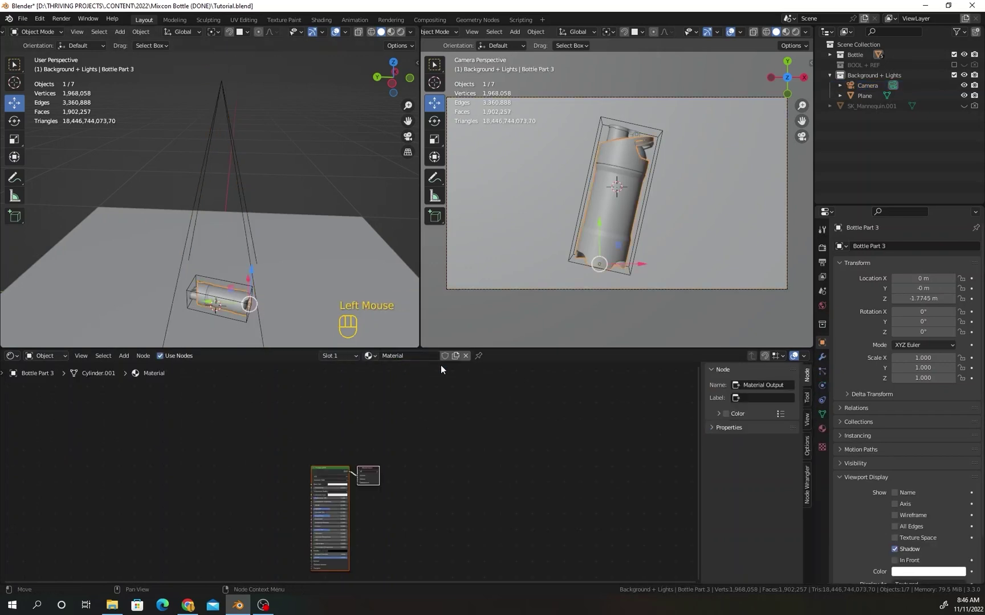
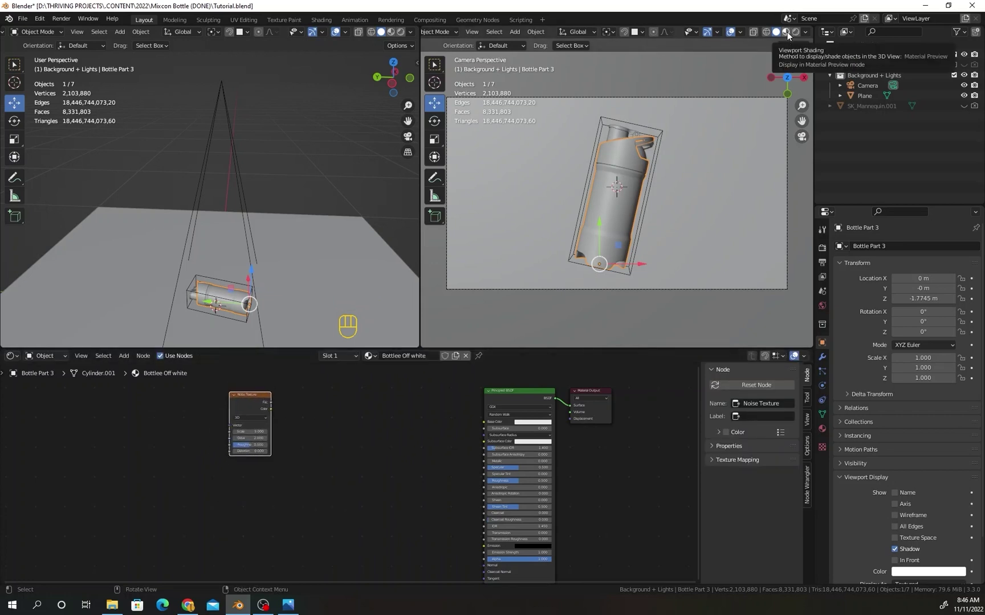
# Set the camera viewport to material preview and select the Noise Texture node feeding the bottle shader.
pyautogui.click(798, 37)
pyautogui.press('ctrl+z')
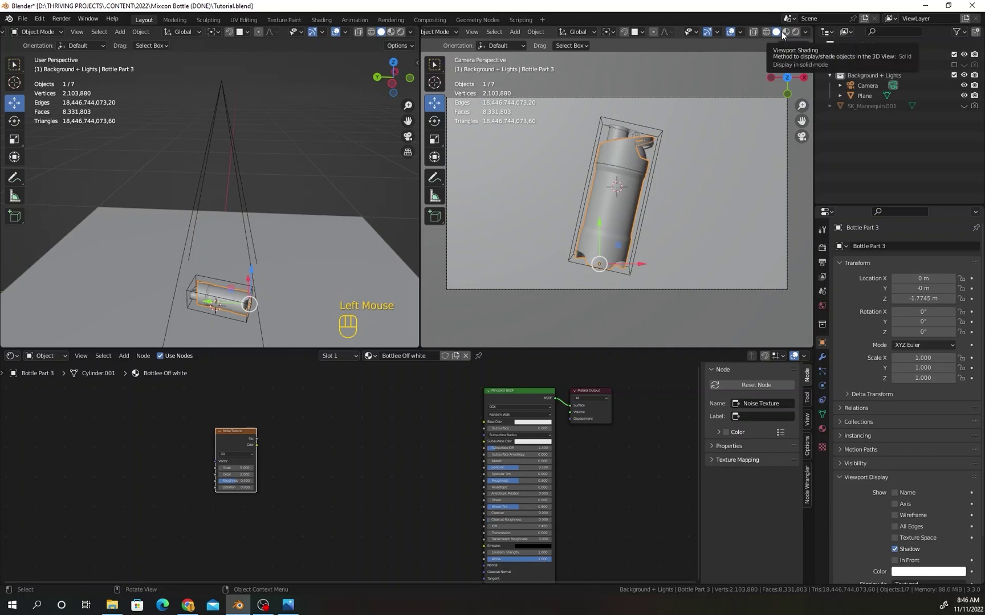
pyautogui.click(791, 34)
pyautogui.middleClick(406, 346)
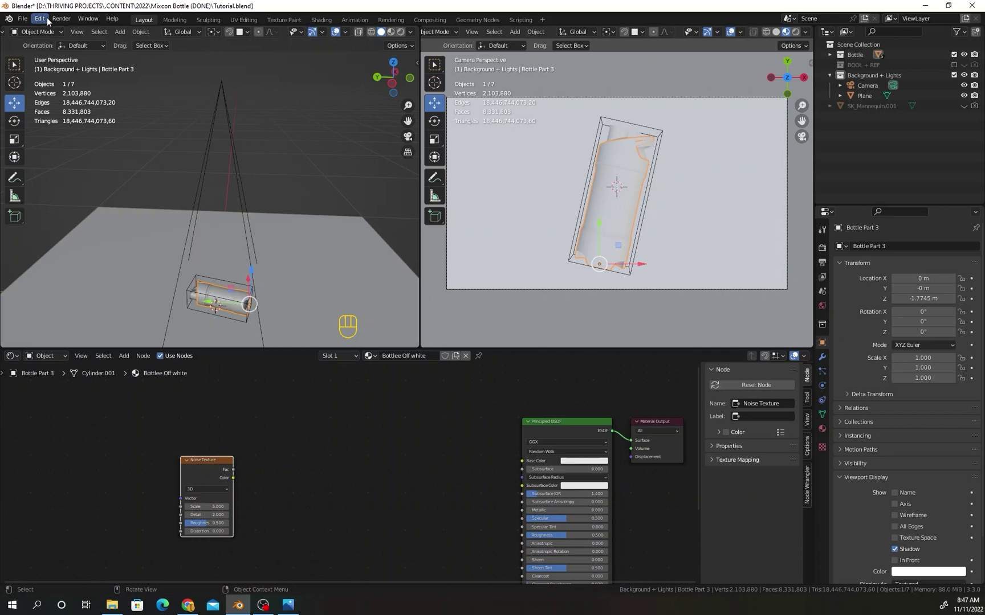
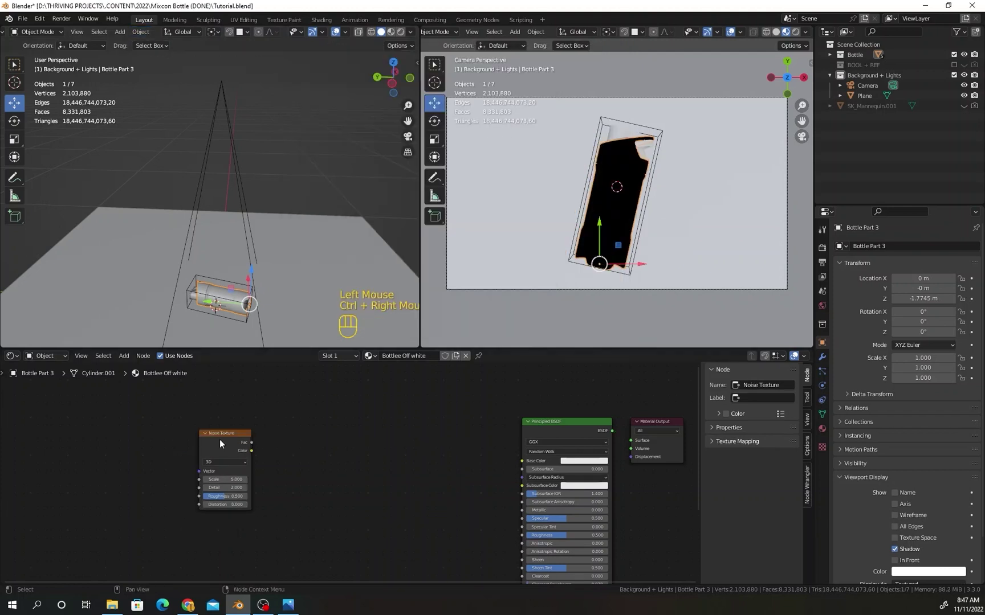
pyautogui.click(223, 444)
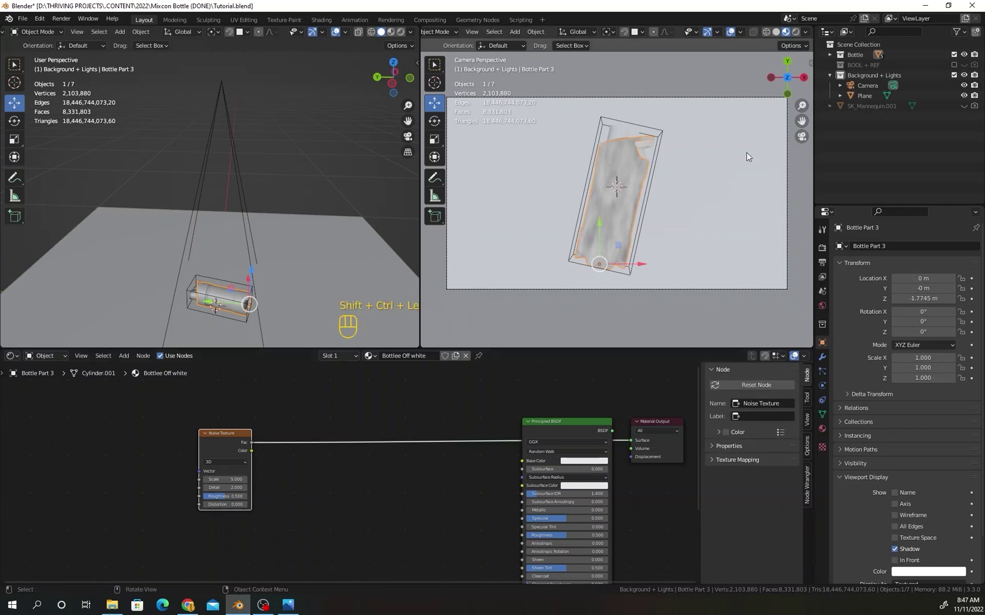
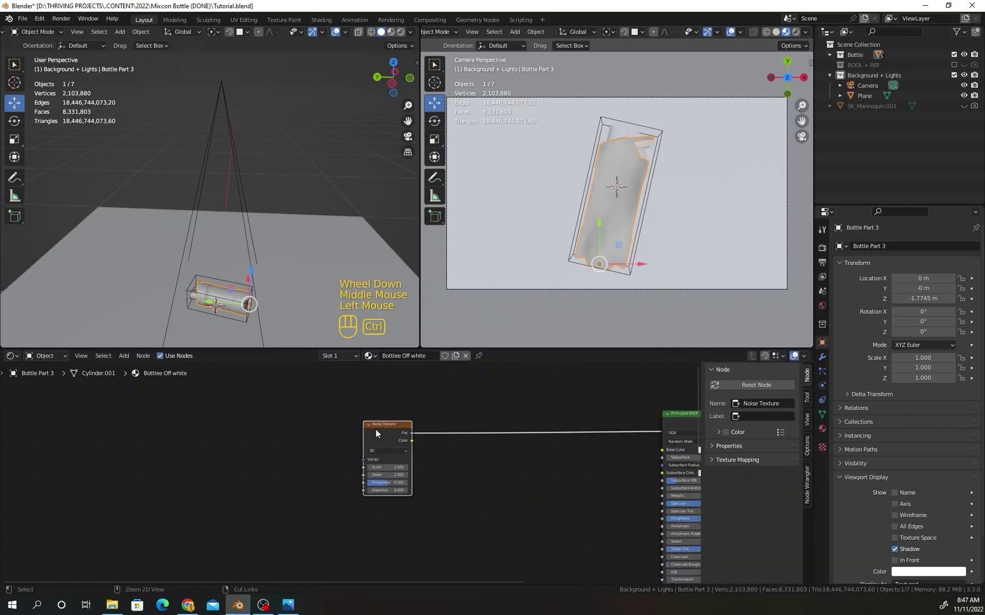
# Feed Texture Coordinate Object output through a Mapping node (scale 1.5) into the Noise Texture.
pyautogui.press('ctrl+t')
pyautogui.click(290, 444)
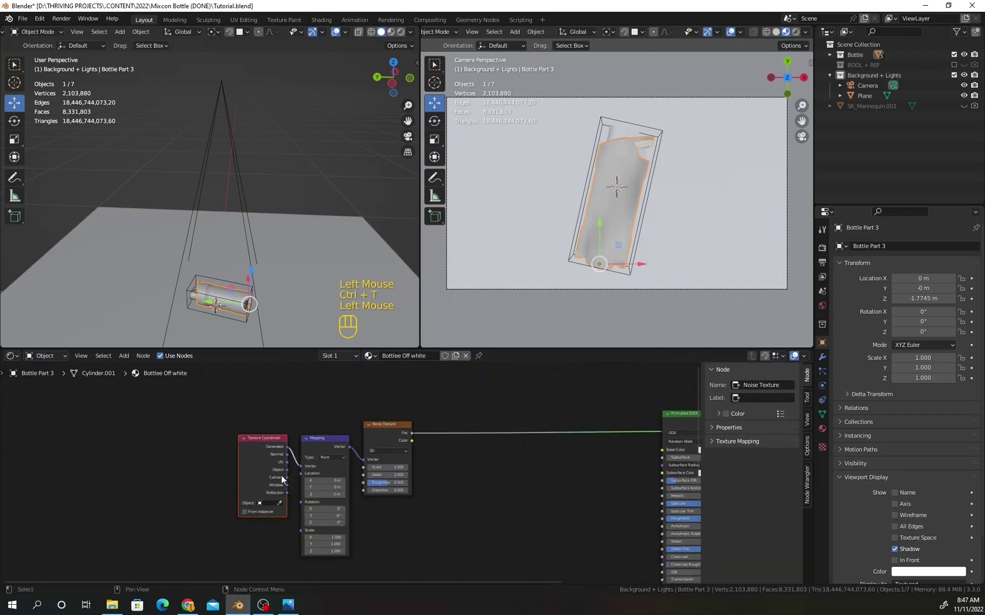
pyautogui.moveTo(289, 475); pyautogui.dragTo(375, 410)
pyautogui.press('shift+a')
pyautogui.middleClick(375, 411)
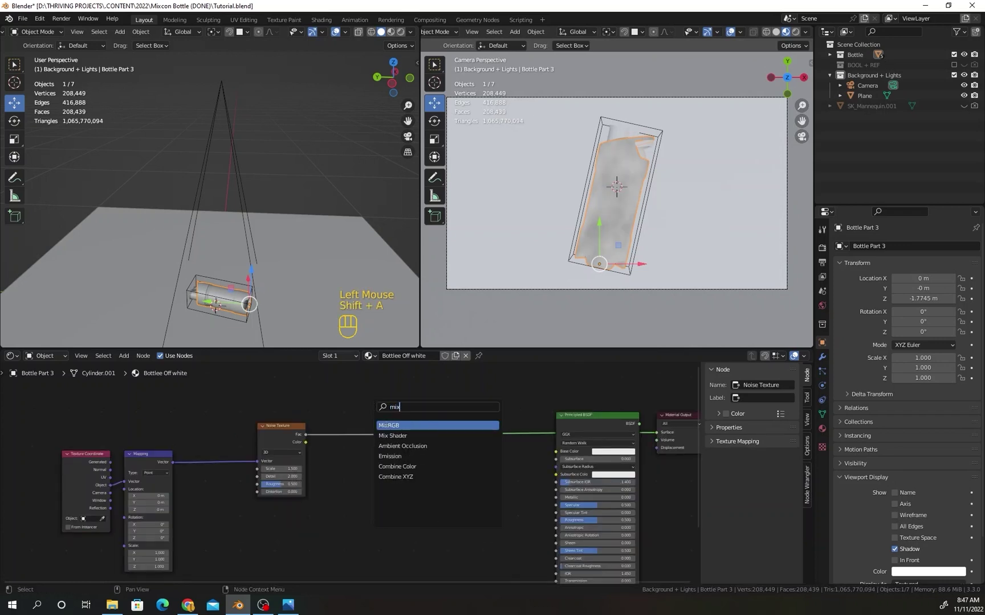
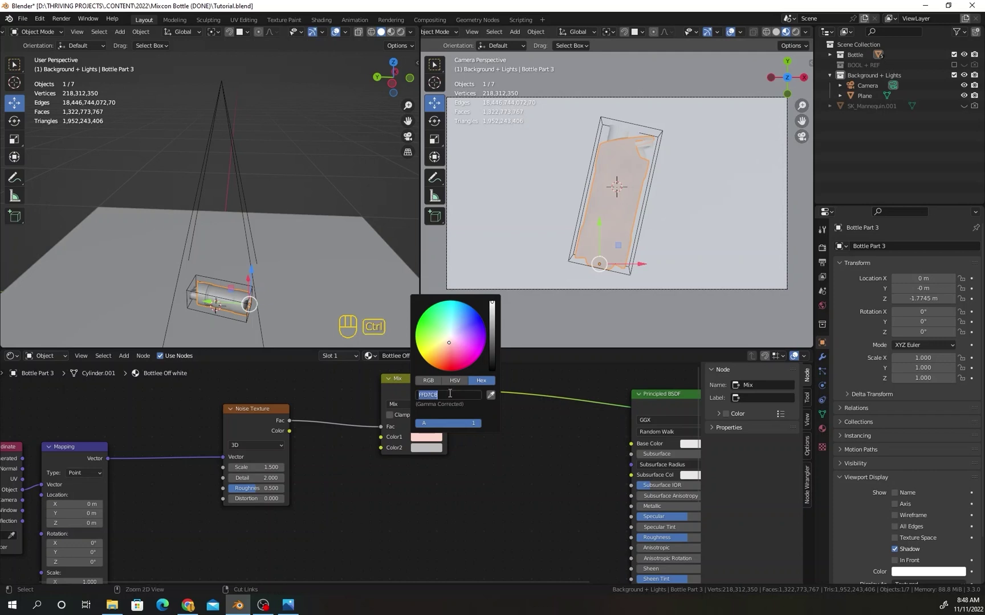
pyautogui.click(432, 454)
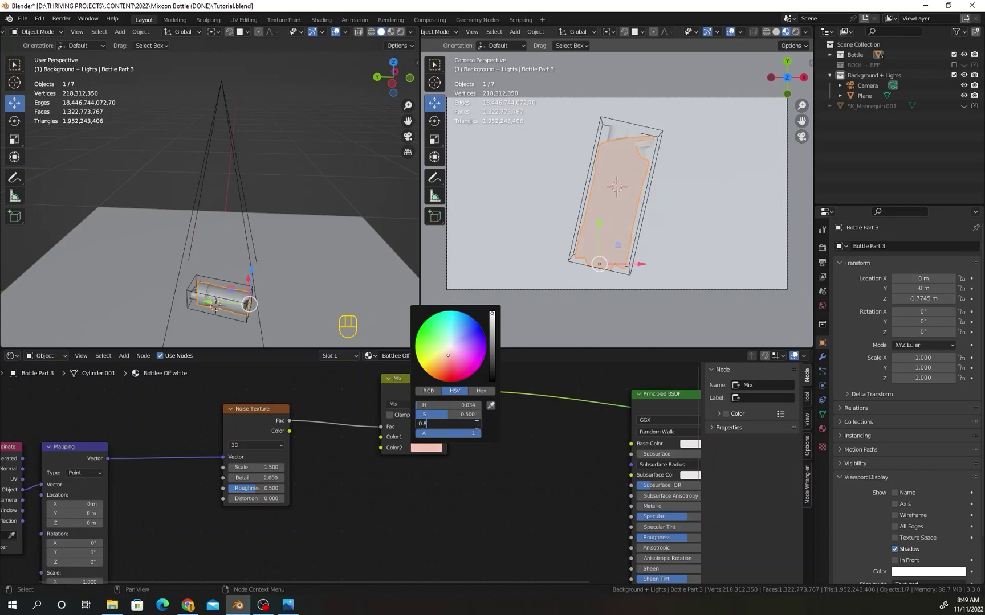
pyautogui.click(469, 494)
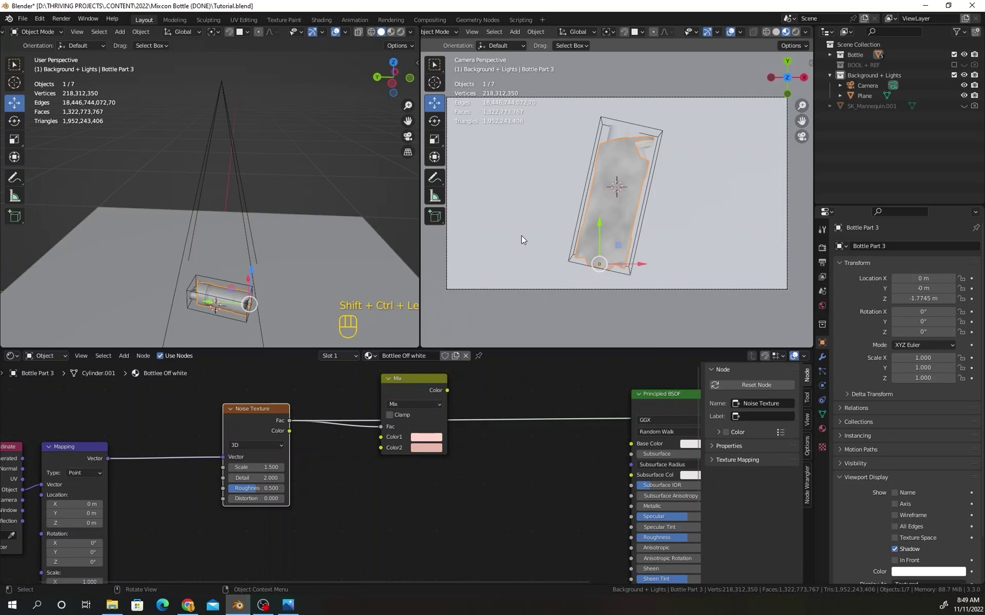
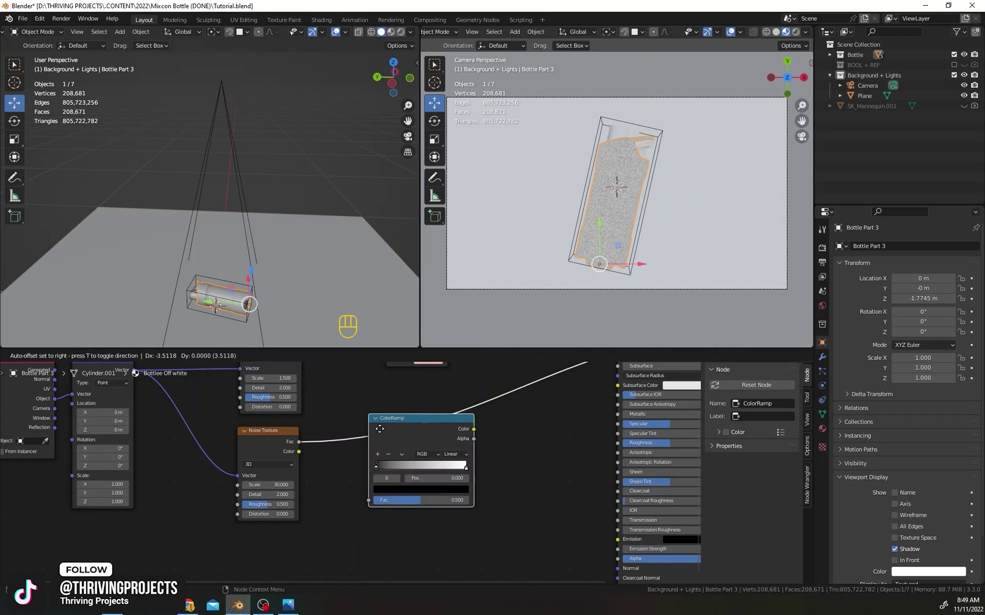
# Undo a change and adjust the Mix node's pale pink colours while zoomed in on the speckles.
pyautogui.press('ctrl+z')
pyautogui.click(382, 462)
pyautogui.press('ctrl+z')
pyautogui.moveTo(354, 463); pyautogui.dragTo(382, 461)
pyautogui.moveTo(408, 460); pyautogui.dragTo(416, 461)
pyautogui.moveTo(431, 461); pyautogui.dragTo(350, 460)
pyautogui.click(349, 461)
pyautogui.scroll(3)
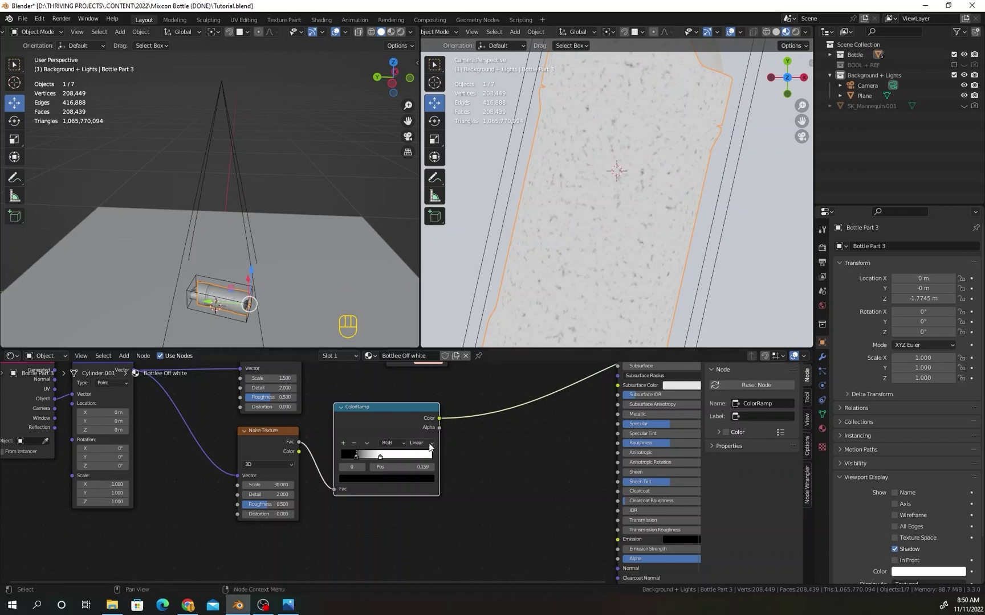
pyautogui.click(382, 467)
pyautogui.moveTo(371, 465); pyautogui.dragTo(361, 466)
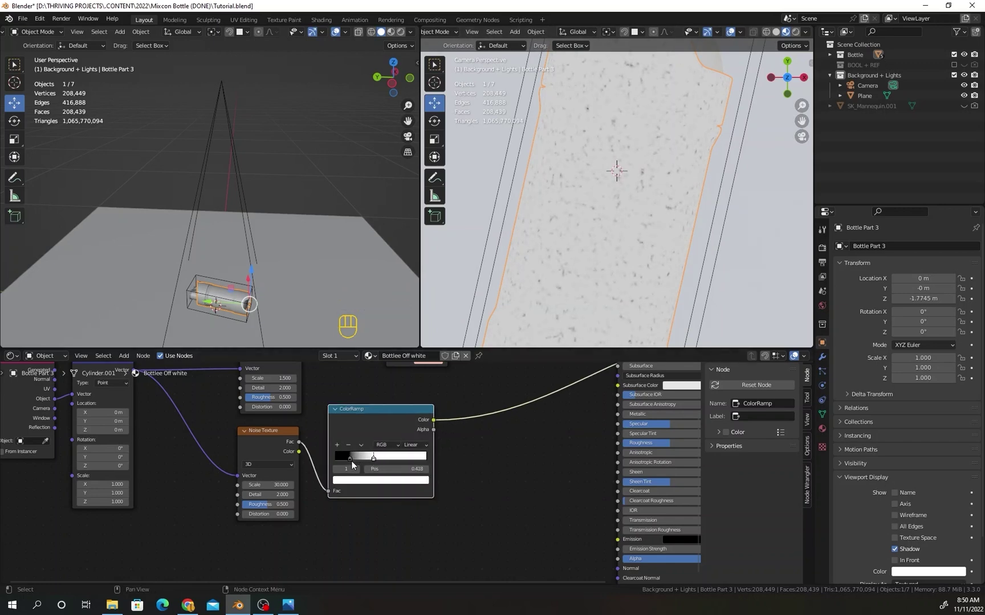
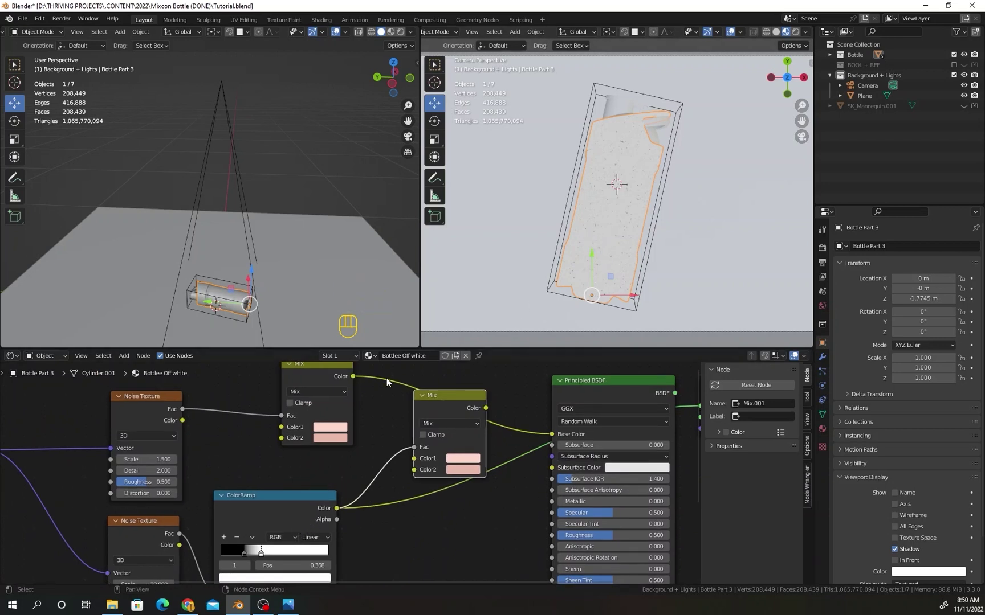
# Tighten the ColorRamp stops to sharpen and thin the dark speckles, then select the Principled BSDF.
pyautogui.click(471, 464)
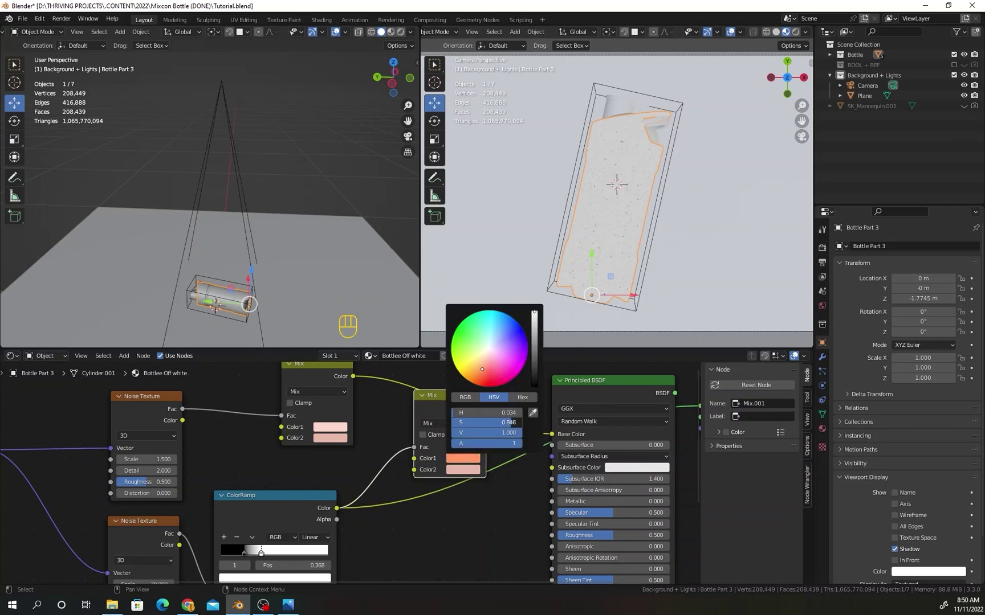
pyautogui.click(390, 425)
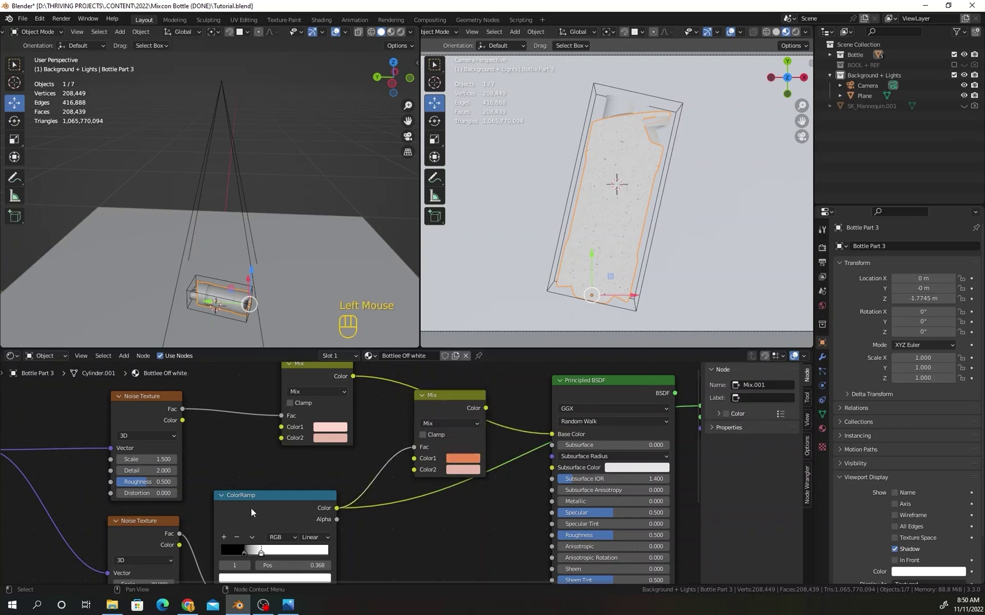
pyautogui.moveTo(358, 382); pyautogui.dragTo(502, 429)
pyautogui.moveTo(489, 410); pyautogui.dragTo(551, 439)
pyautogui.middleClick(515, 403)
pyautogui.click(547, 394)
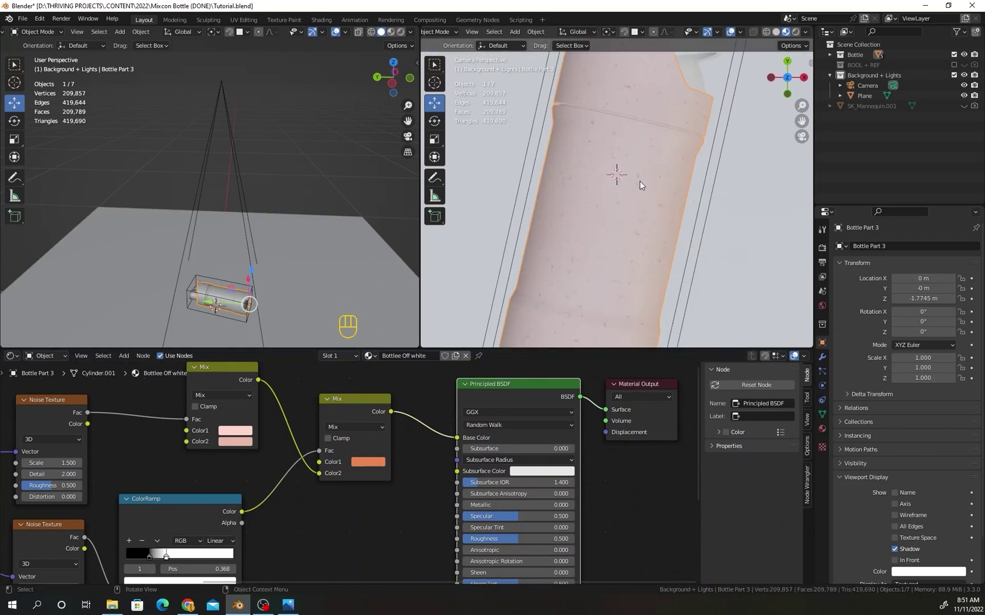
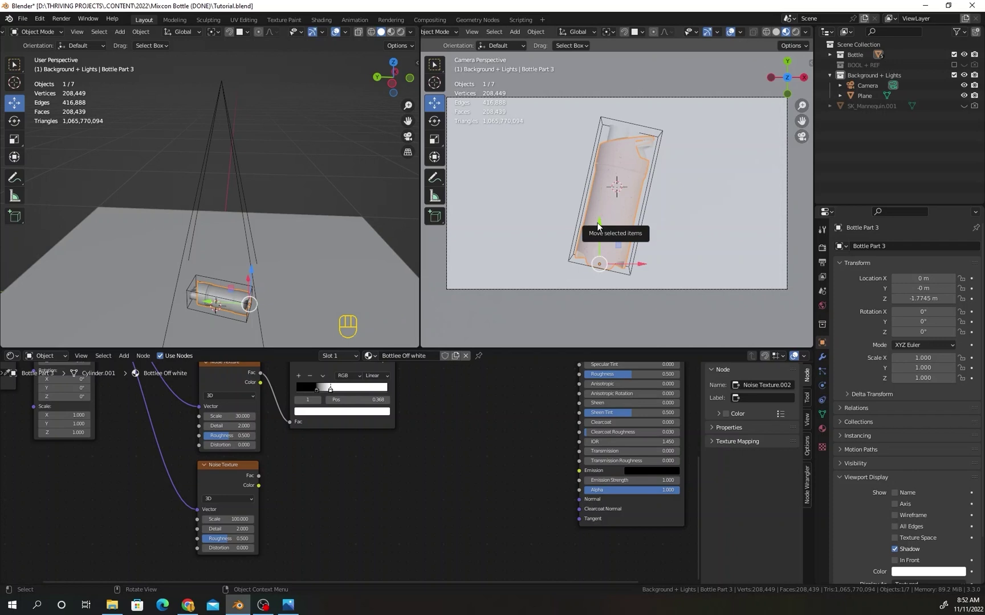
# Select the scale-100 Noise Texture and start adding a Displacement node for it.
pyautogui.click(360, 479)
pyautogui.middleClick(339, 488)
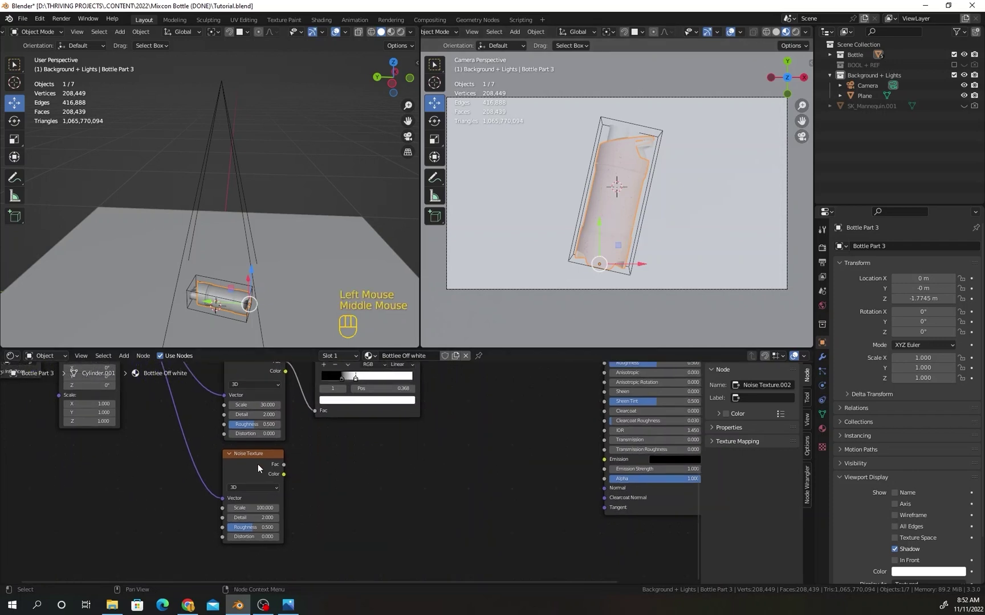
pyautogui.click(323, 480)
pyautogui.press('shift+a')
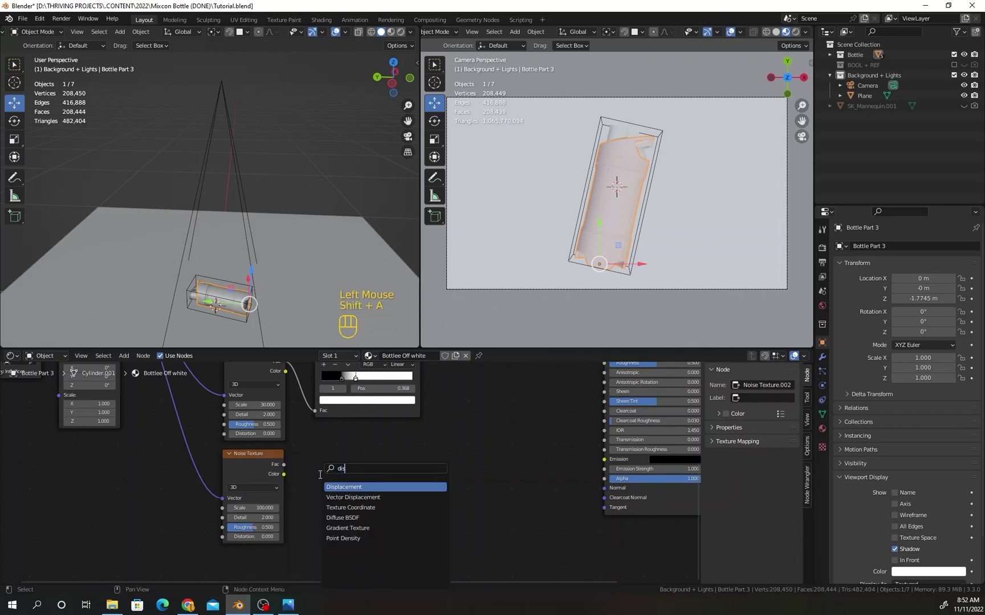
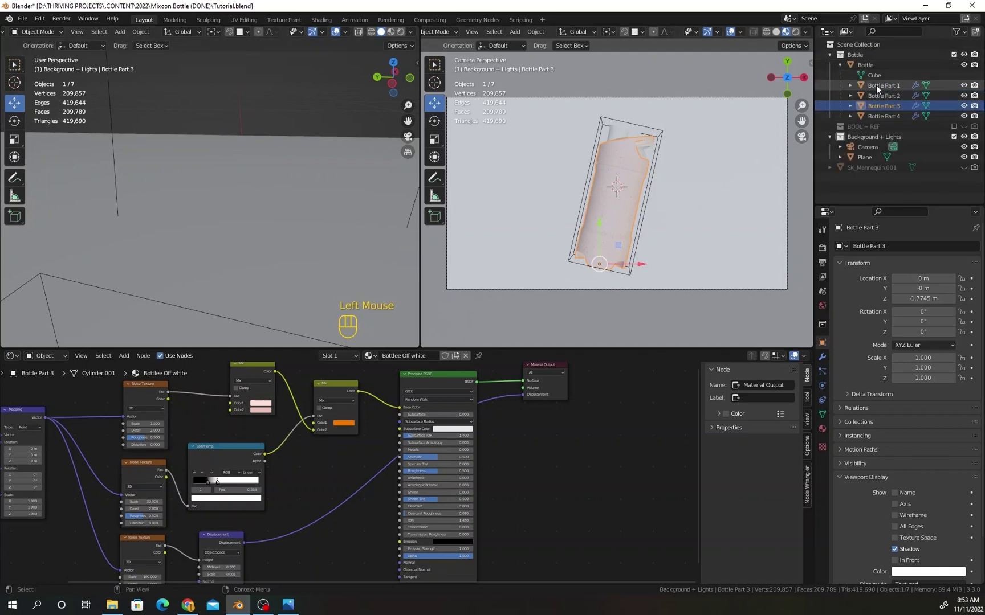
pyautogui.click(879, 91)
pyautogui.click(881, 122)
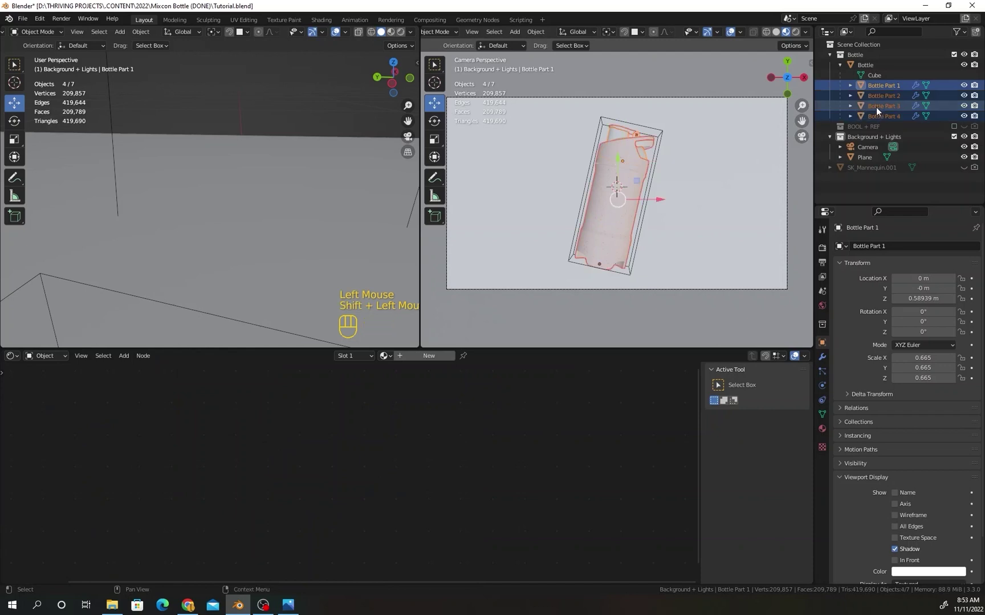
pyautogui.click(872, 111)
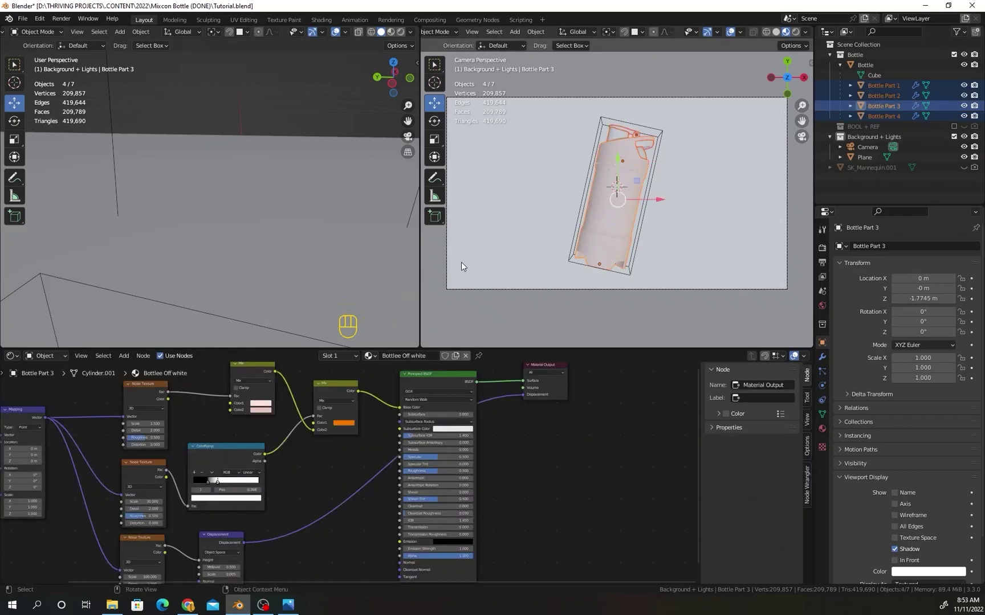
pyautogui.press('ctrl+l')
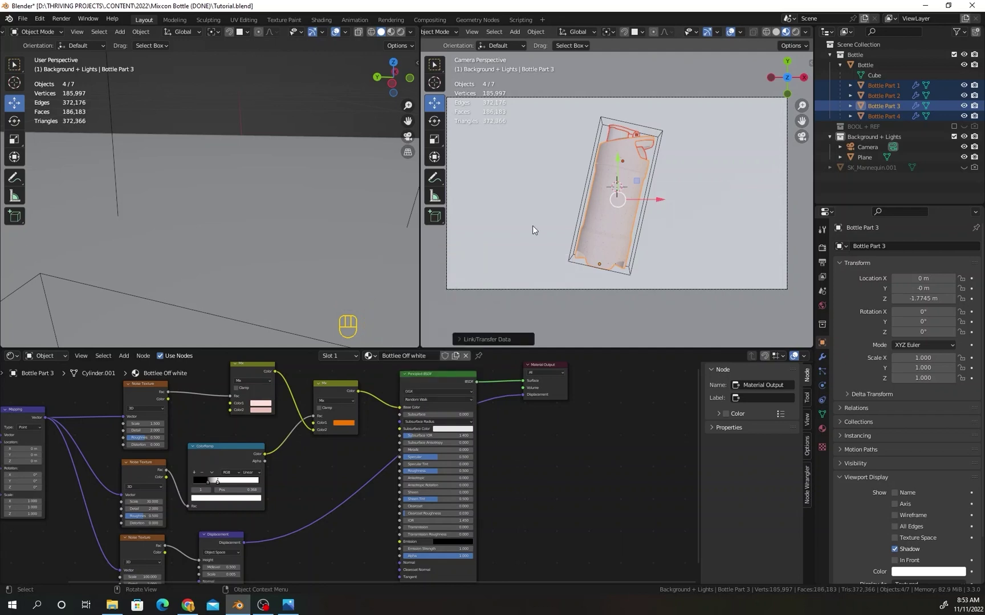
pyautogui.click(890, 116)
pyautogui.click(890, 111)
pyautogui.click(886, 101)
pyautogui.click(887, 93)
pyautogui.click(649, 148)
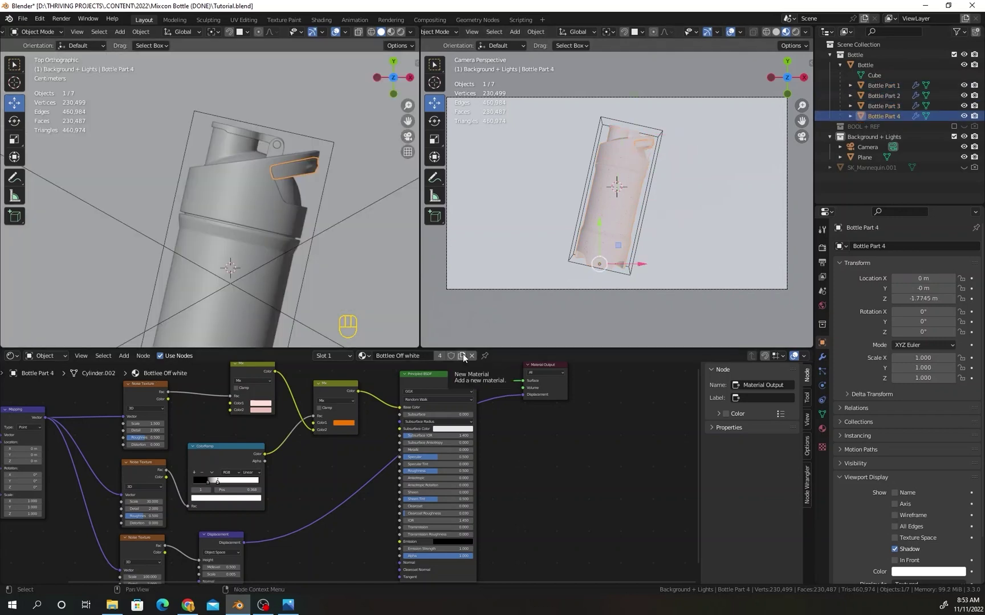
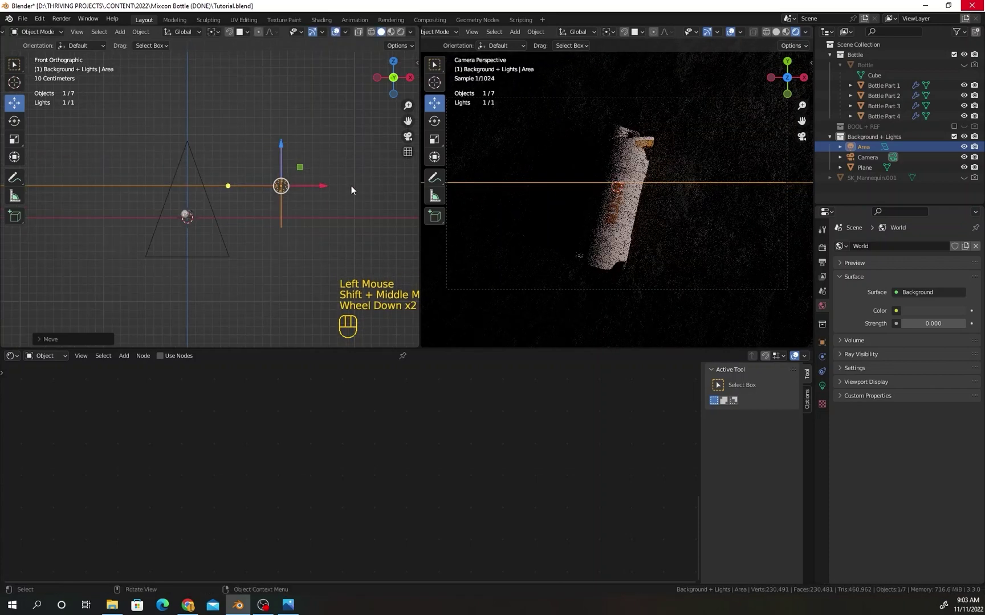
# Tilt the Area light about Y and confirm its new position beside the camera.
pyautogui.press('r')
pyautogui.press('y')
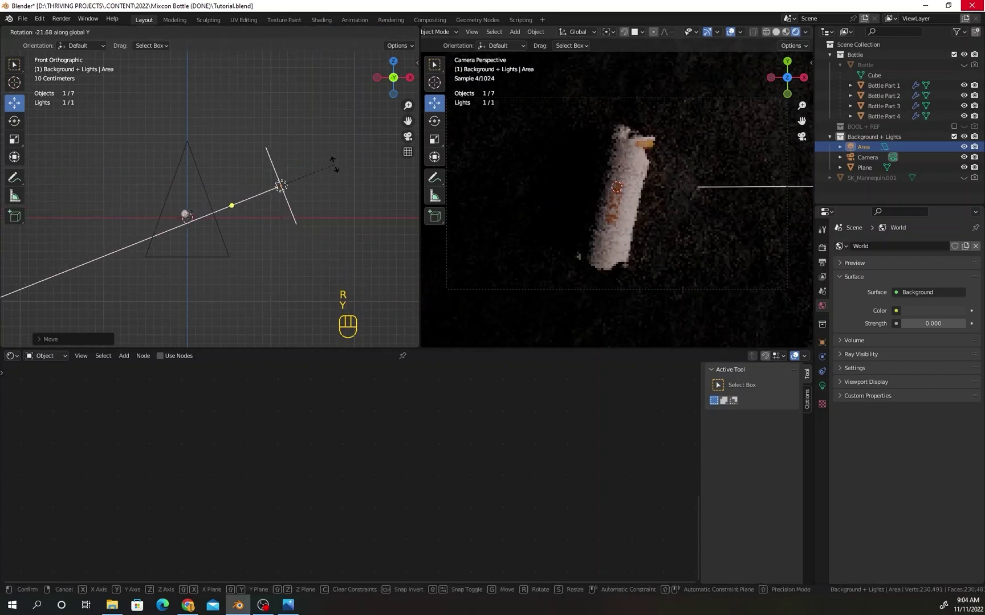
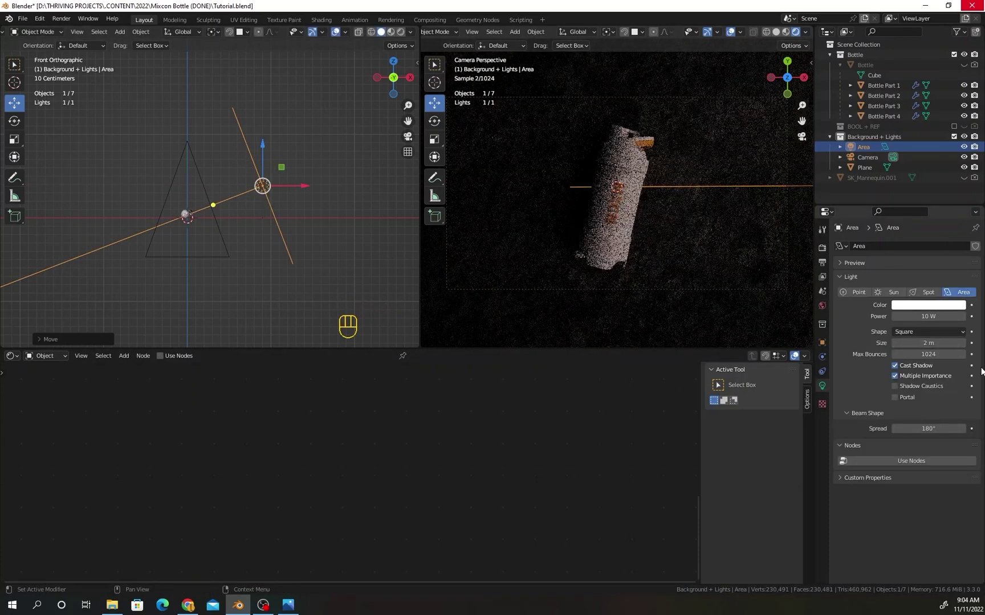
pyautogui.click(299, 189)
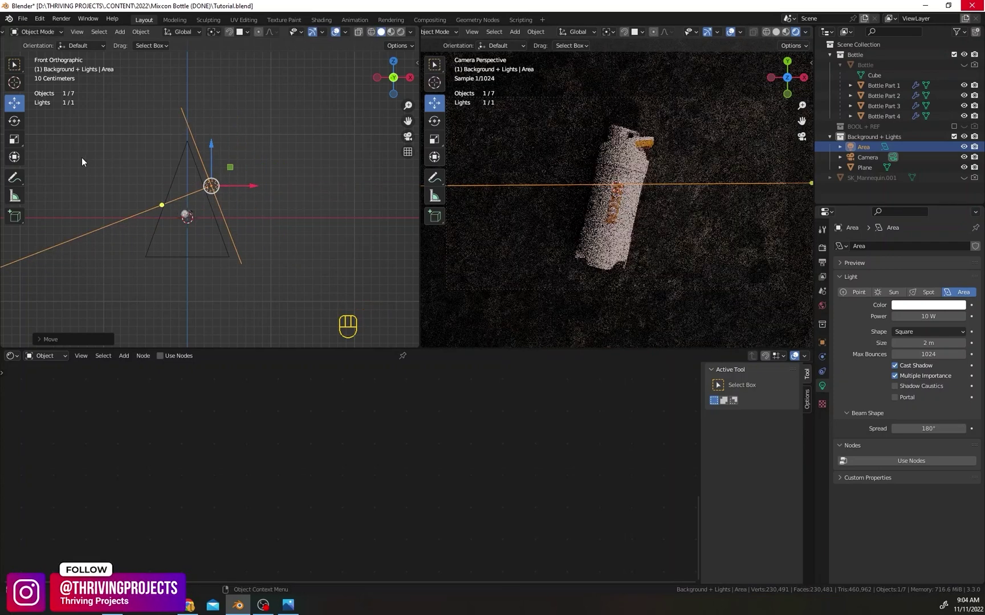
pyautogui.press('ctrl+b')
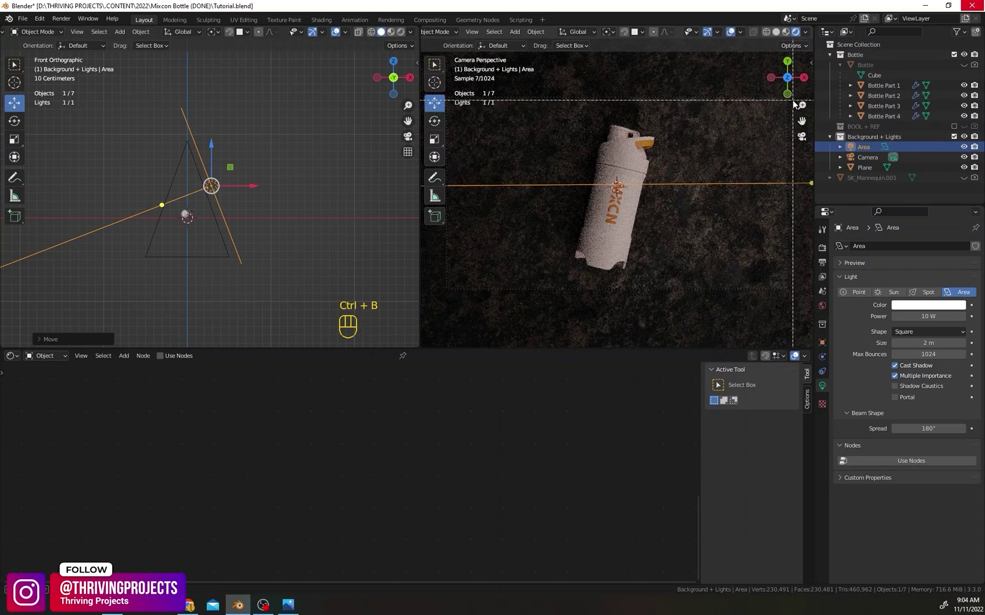
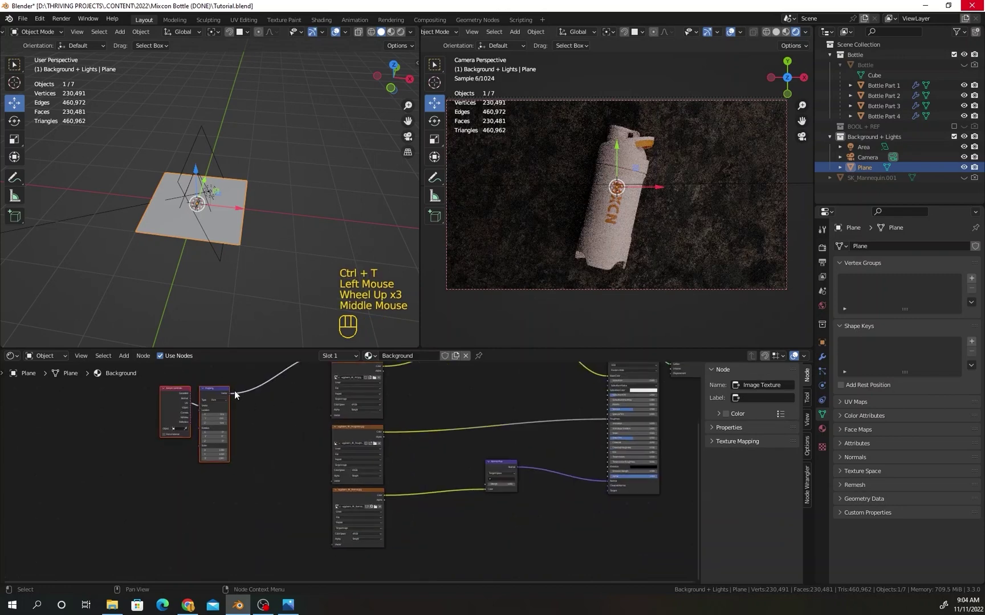
# Link the ground Mapping node into the other image textures and preview the normal image's separated channel.
pyautogui.click(235, 400)
pyautogui.moveTo(256, 403); pyautogui.dragTo(338, 418)
pyautogui.moveTo(334, 487); pyautogui.dragTo(319, 523)
pyautogui.moveTo(334, 551); pyautogui.dragTo(236, 401)
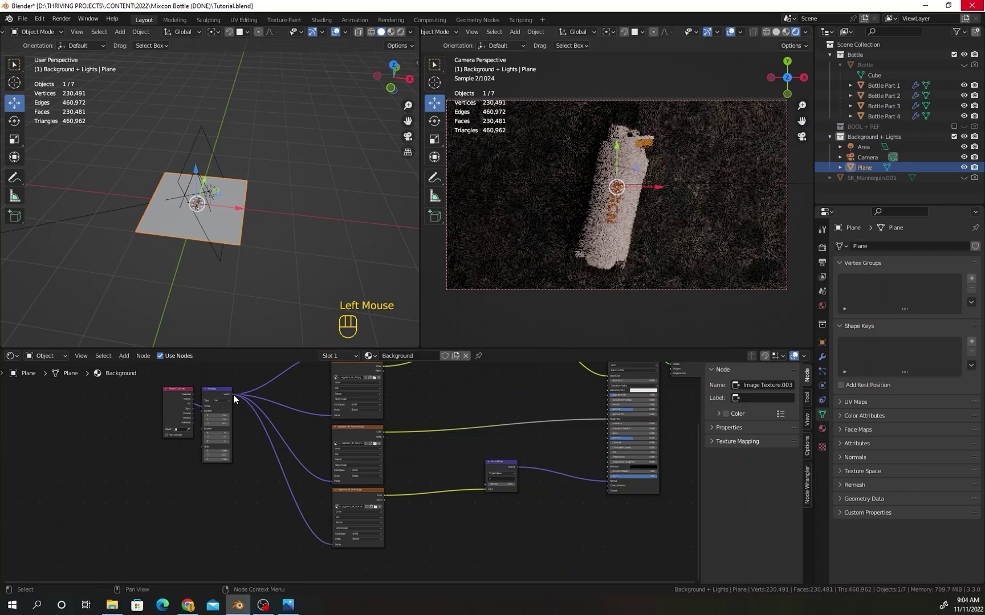
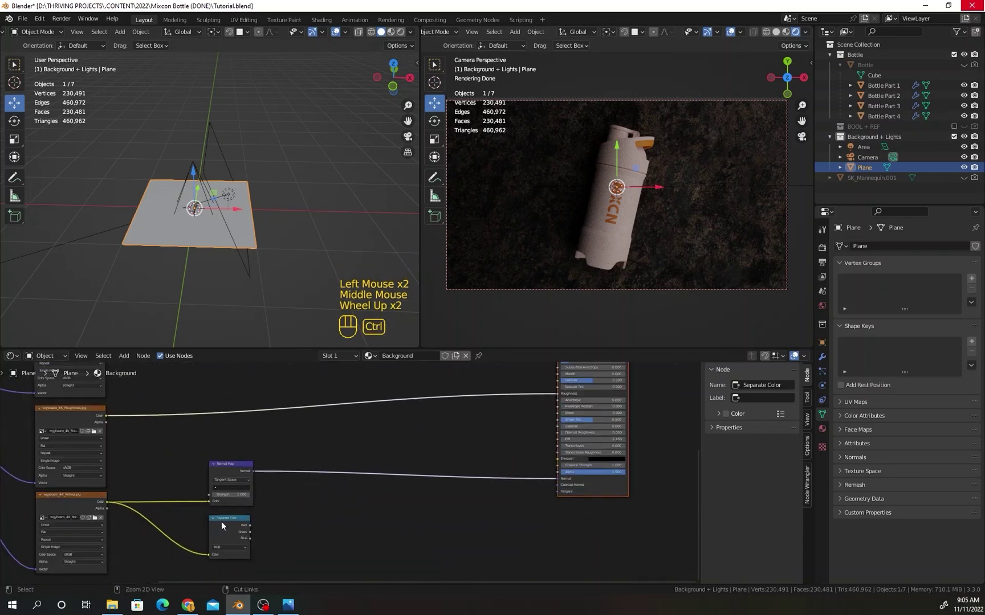
pyautogui.click(223, 528)
pyautogui.click(223, 528)
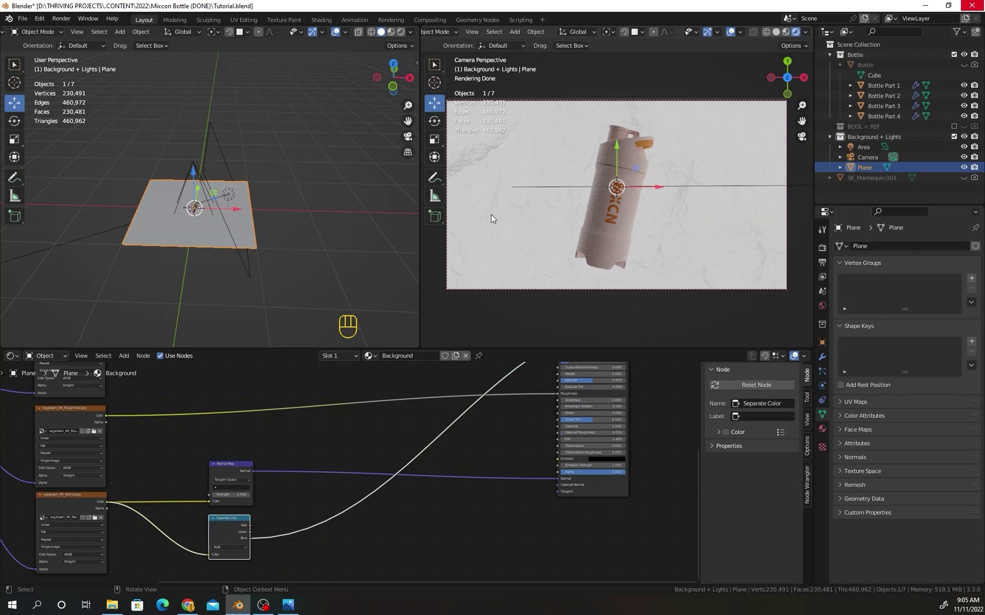
# Add a ColorRamp after Separate Color's Blue output and drag its stop so more ground shows as white cracks.
pyautogui.middleClick(304, 512)
pyautogui.scroll(3)
pyautogui.middleClick(349, 415)
pyautogui.click(295, 453)
pyautogui.press('shift+a')
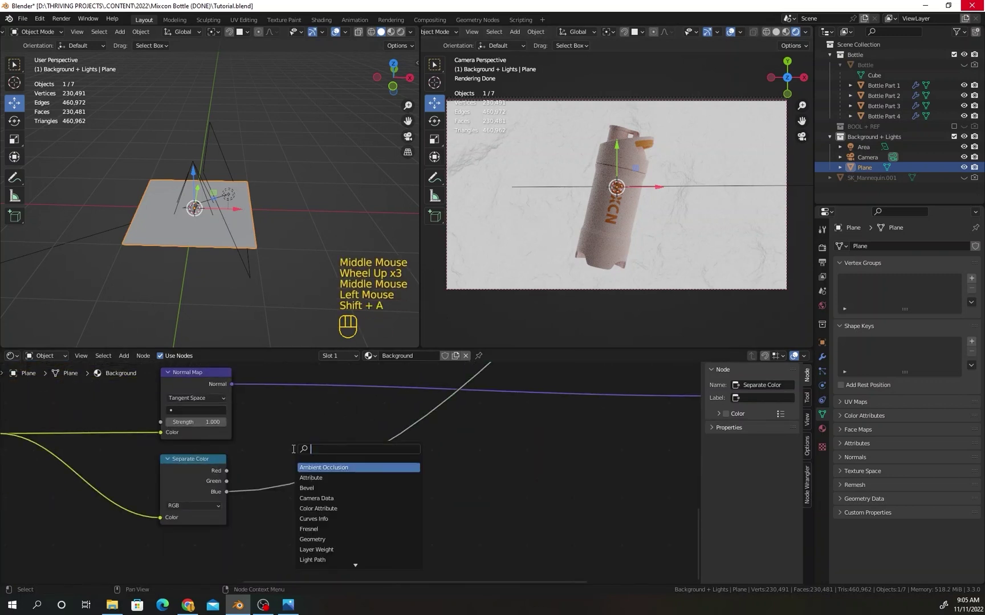
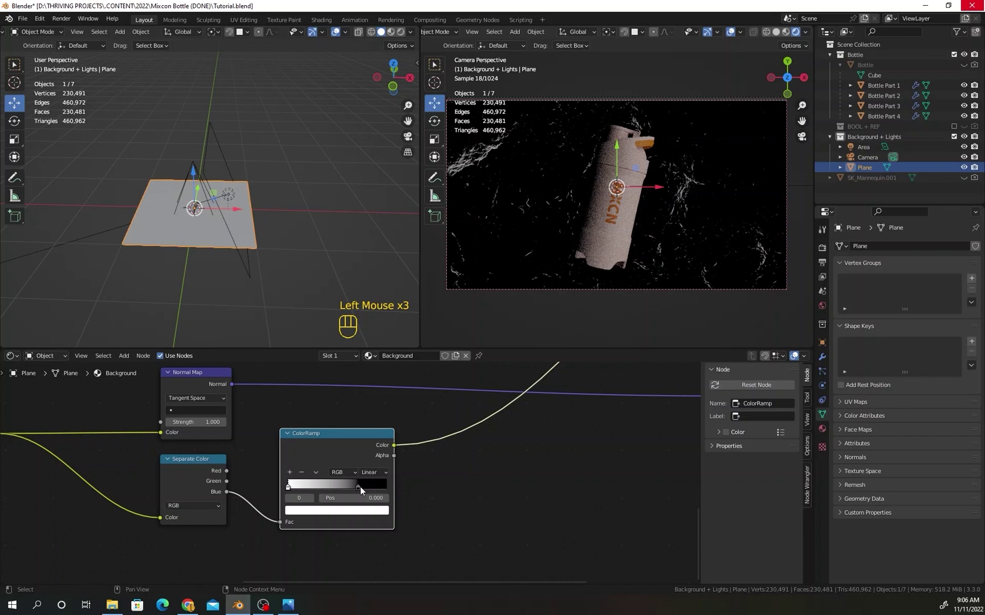
pyautogui.moveTo(368, 491); pyautogui.dragTo(363, 516)
pyautogui.middleClick(363, 516)
pyautogui.scroll(-3)
# Review the whole ground node tree and adjust the ColorRamp and mix node settings.
pyautogui.press('shift+a')
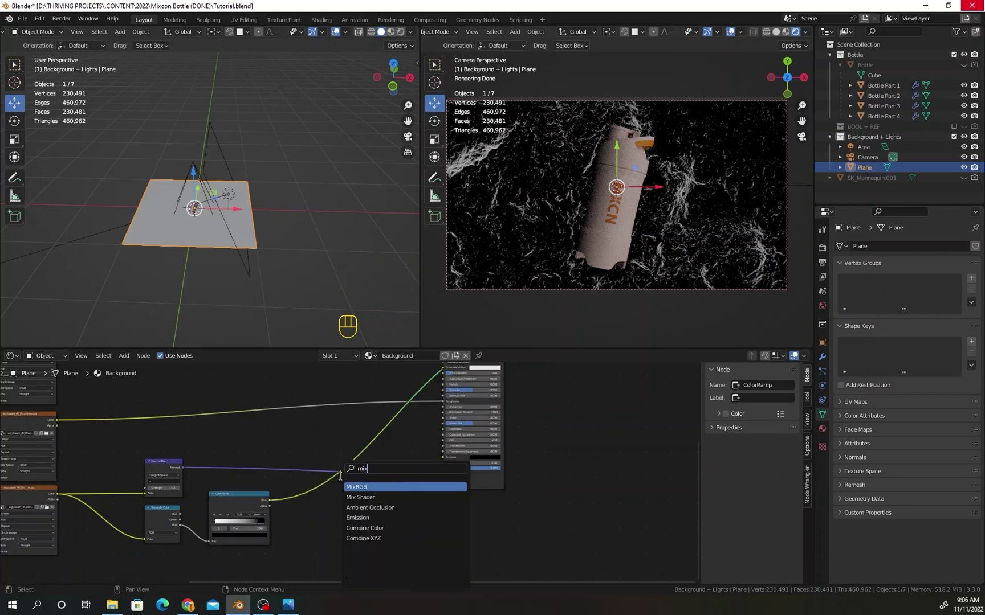
pyautogui.scroll(3)
pyautogui.middleClick(296, 486)
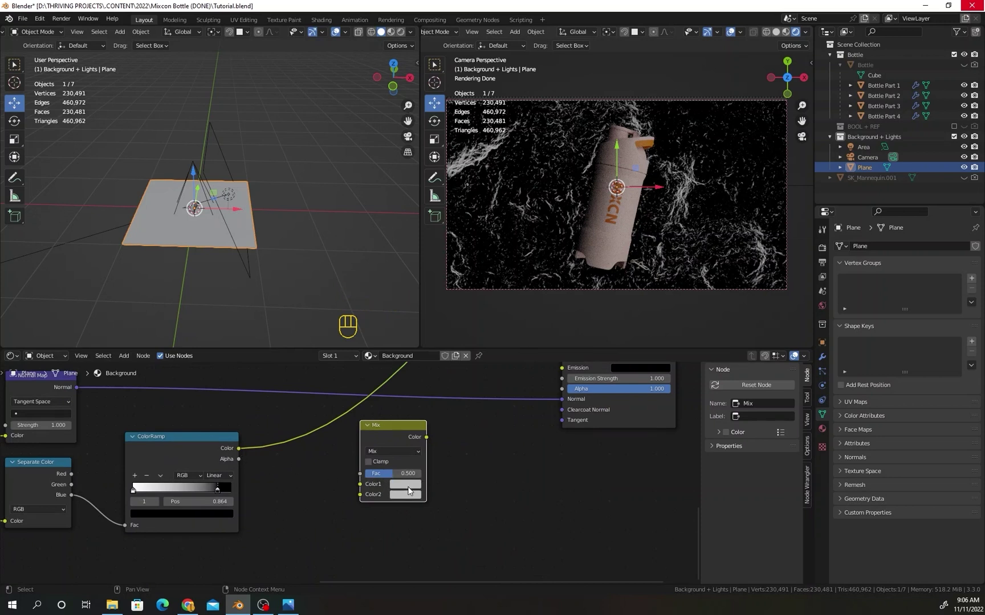
pyautogui.click(412, 490)
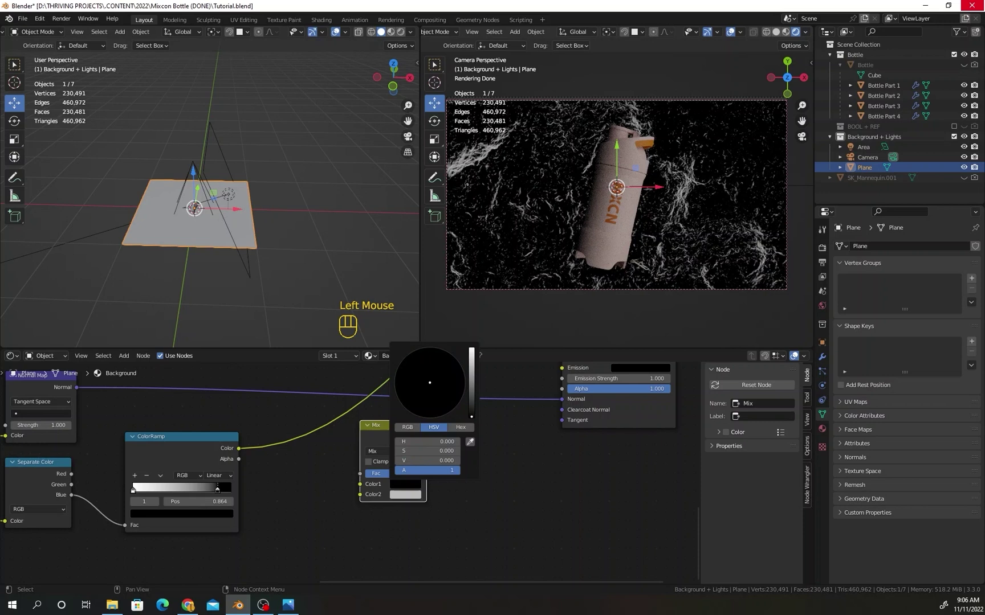
pyautogui.click(559, 473)
pyautogui.click(400, 496)
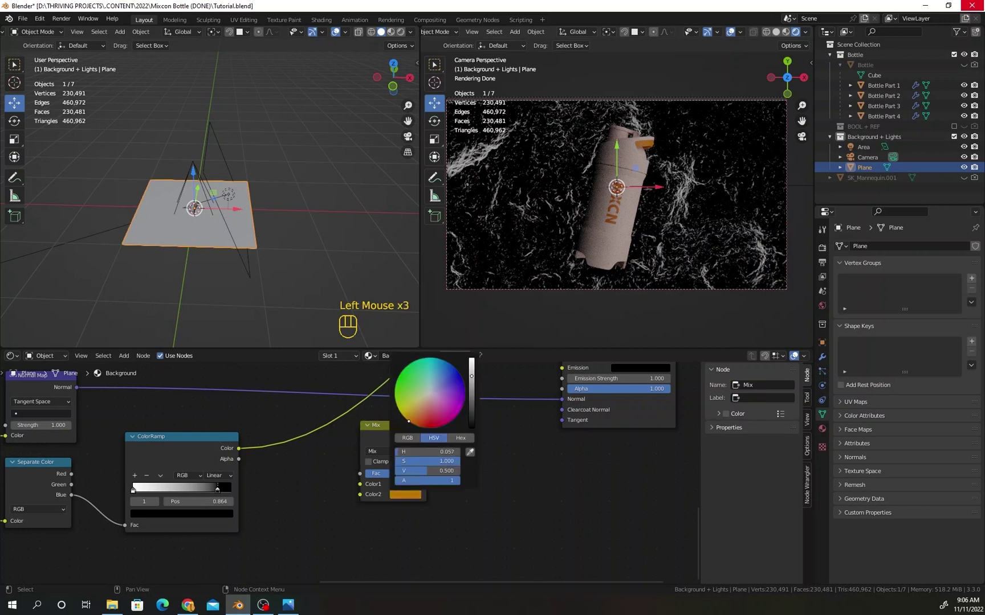
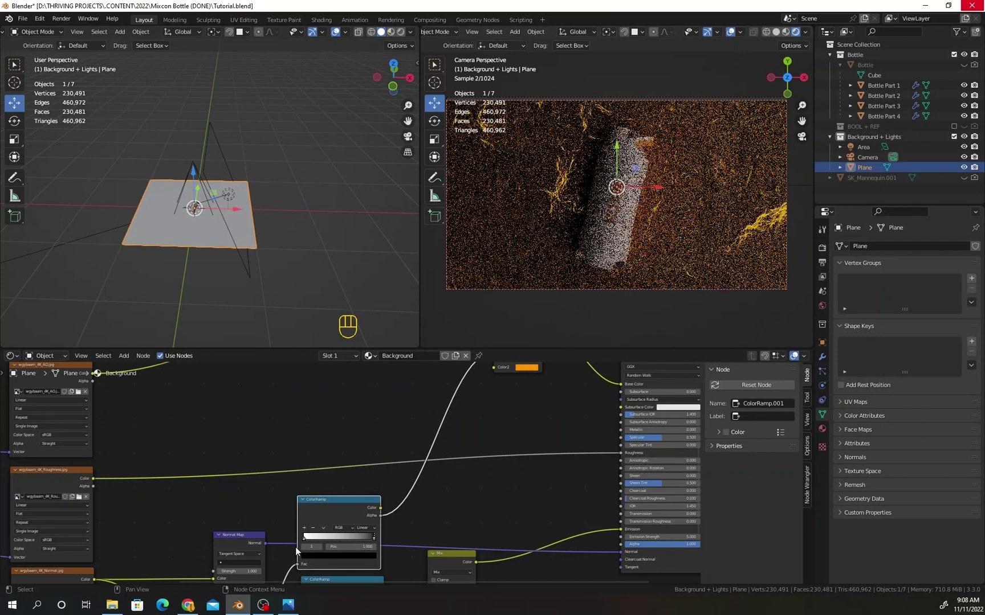
# Adjust the emission strength slider on the Principled BSDF, undoing a mis-drag, to settle at 5.
pyautogui.moveTo(308, 543); pyautogui.dragTo(360, 543)
pyautogui.press('ctrl+z')
pyautogui.moveTo(375, 543); pyautogui.dragTo(355, 532)
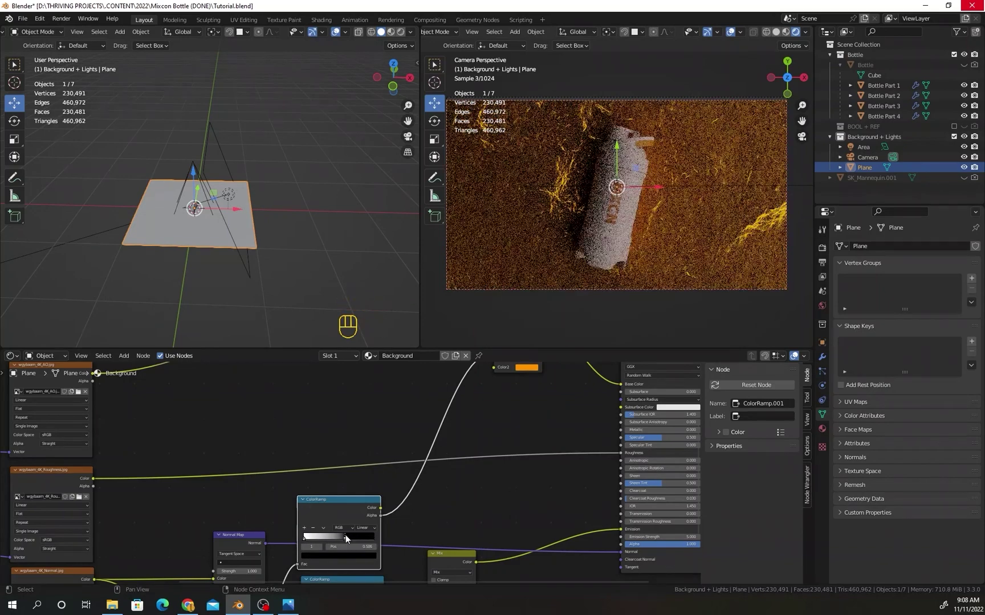